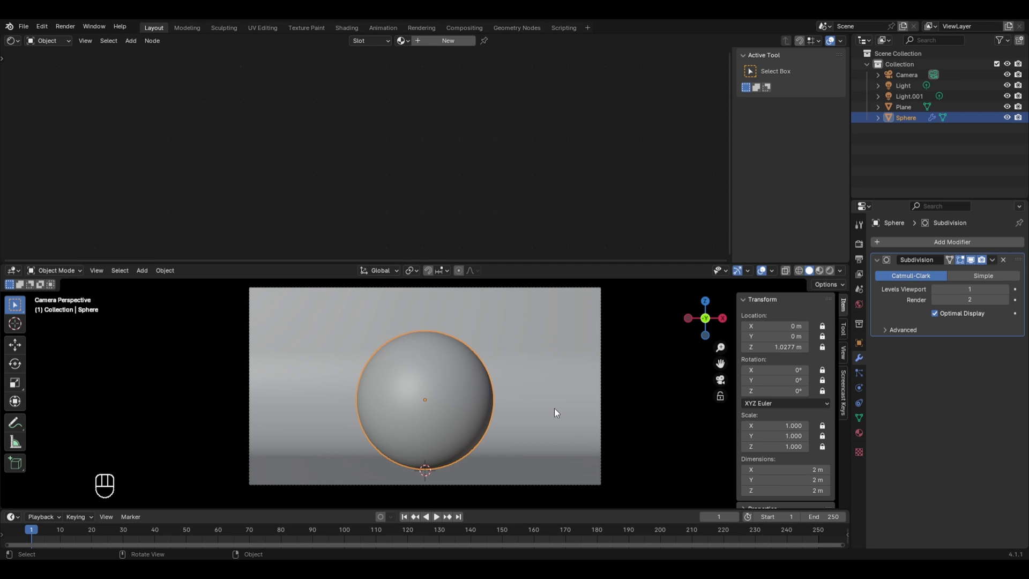
Delete the sphere, add a Suzanne monkey head and lift it above the ground on Z.
key("x")
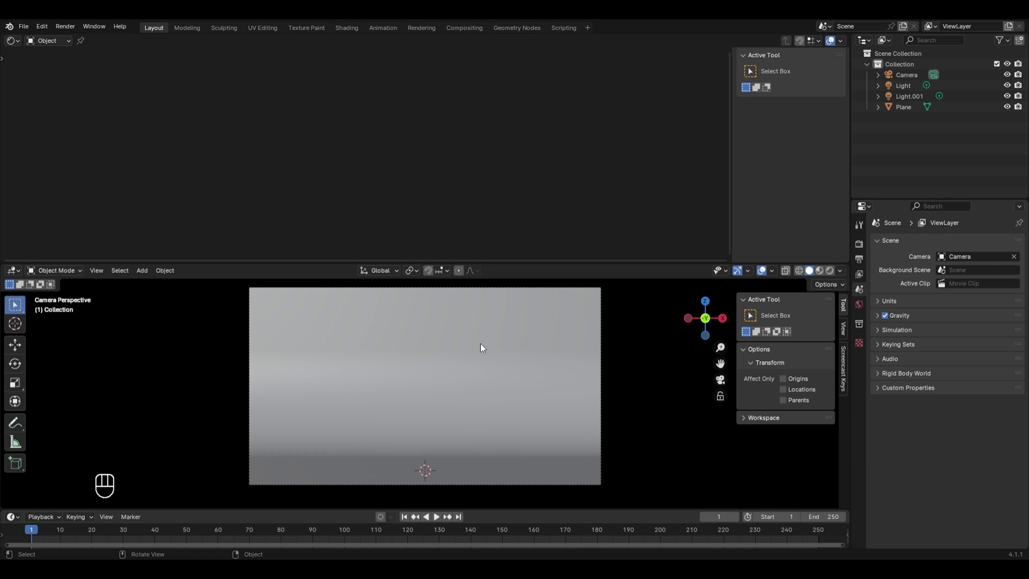
key("shift+a")
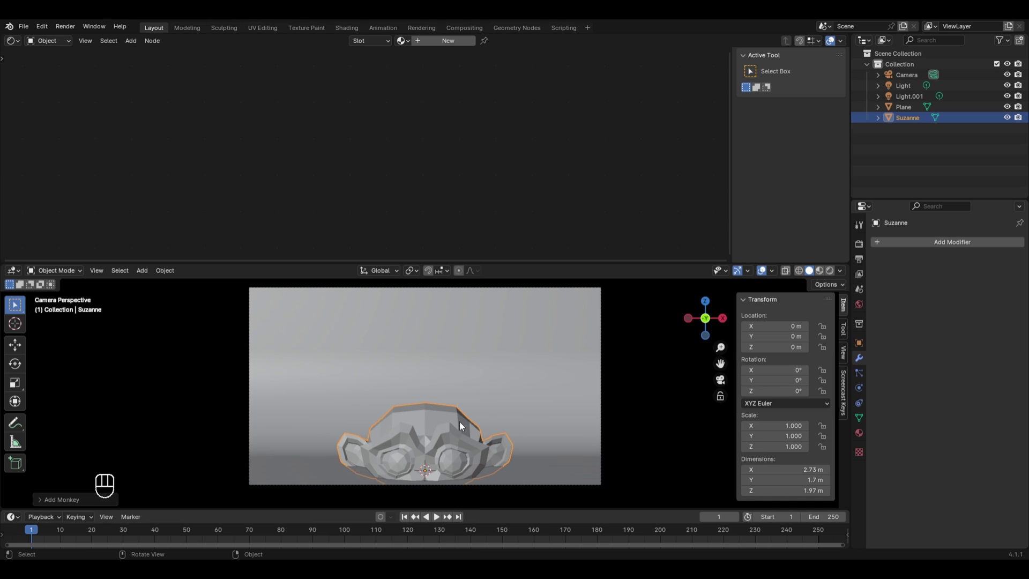
key("g")
key("z")
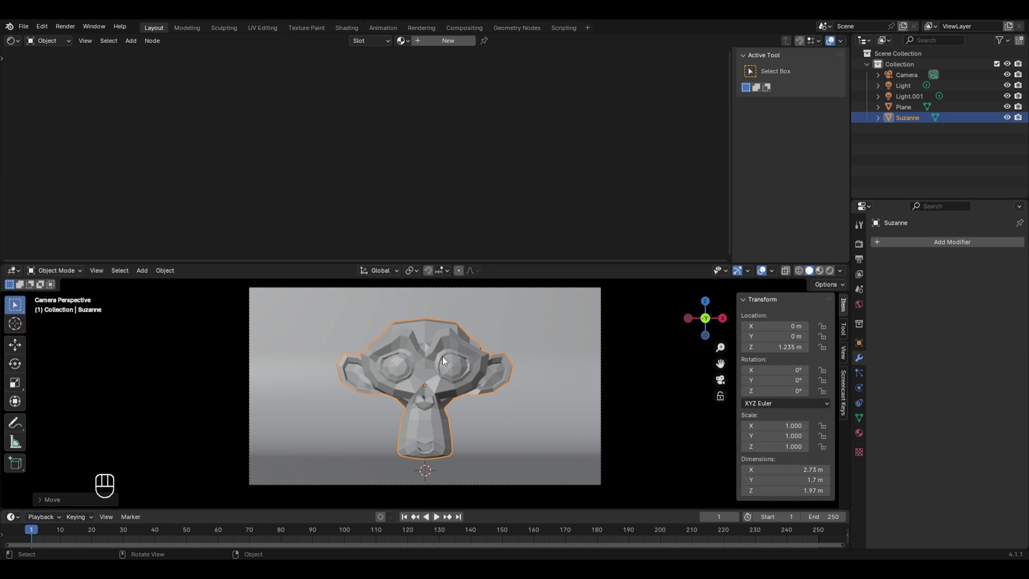
Add a three-level Subdivision Surface to Suzanne while previewing the rendered scene.
left_click_drag(445, 363, 447, 349)
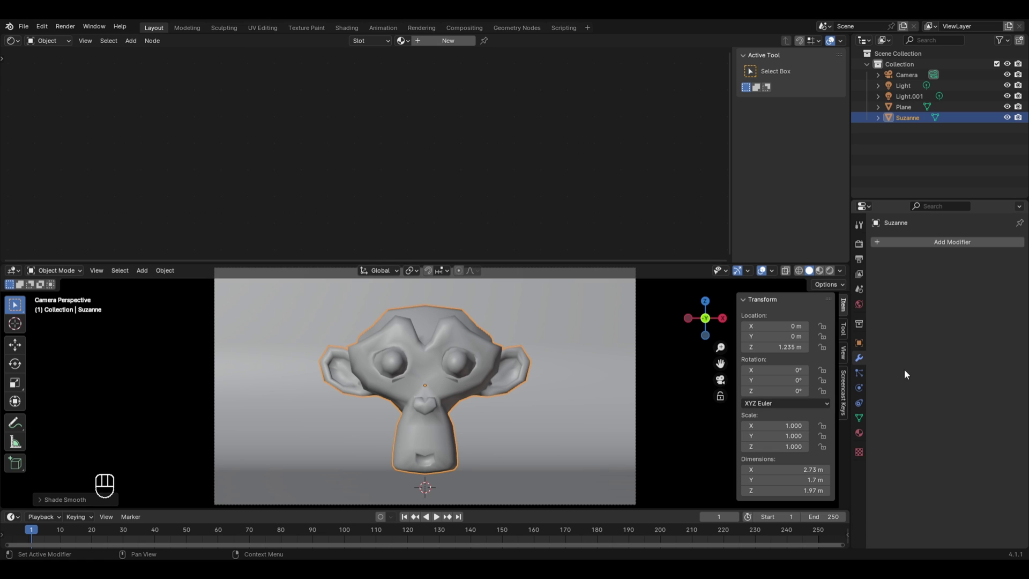
left_click_drag(990, 243, 647, 369)
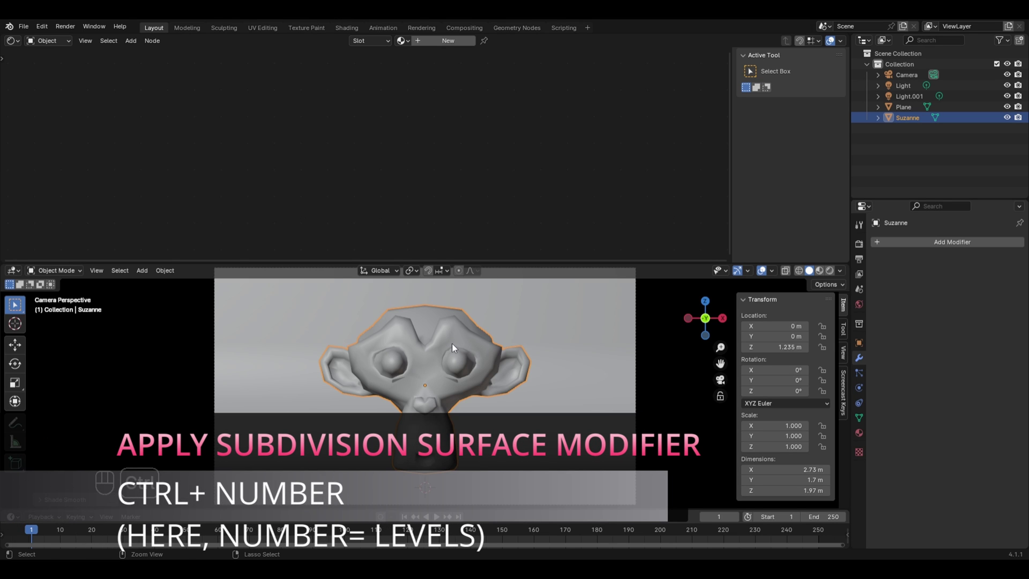
key("ctrl+3")
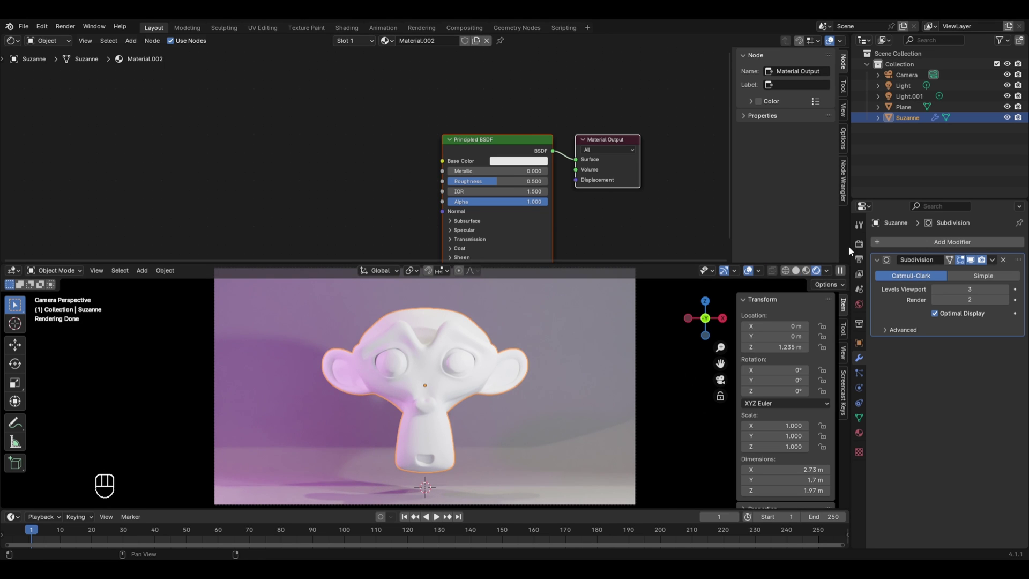
Show Render Properties and rotate Suzanne about 33° around the Z axis.
left_click(857, 249)
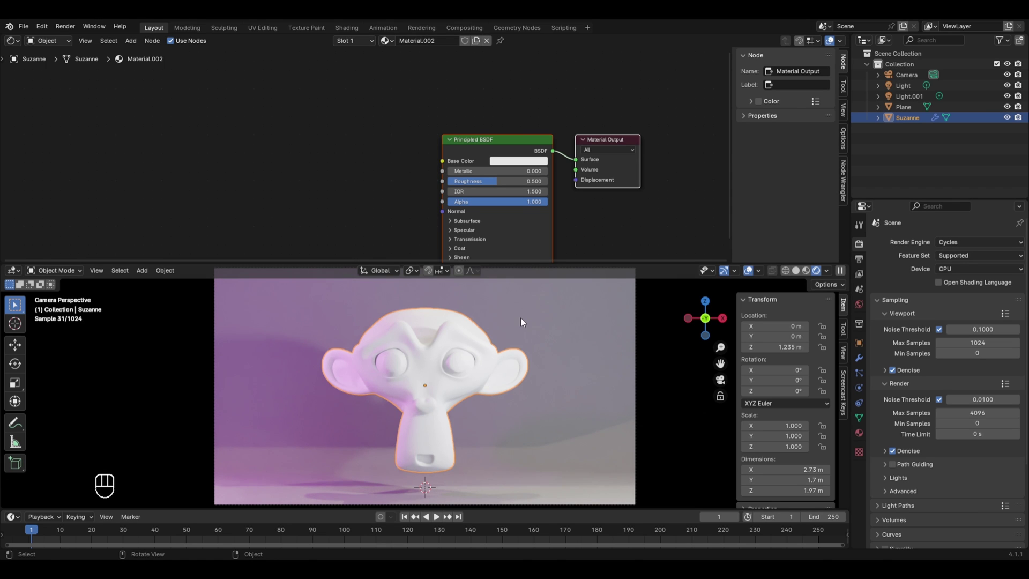
key("r")
key("z")
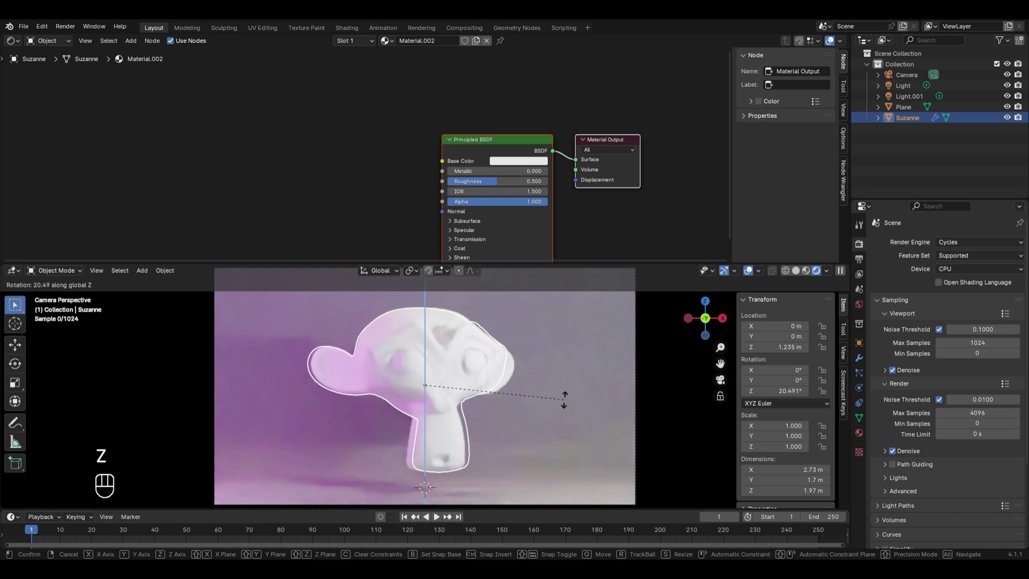
left_click(533, 424)
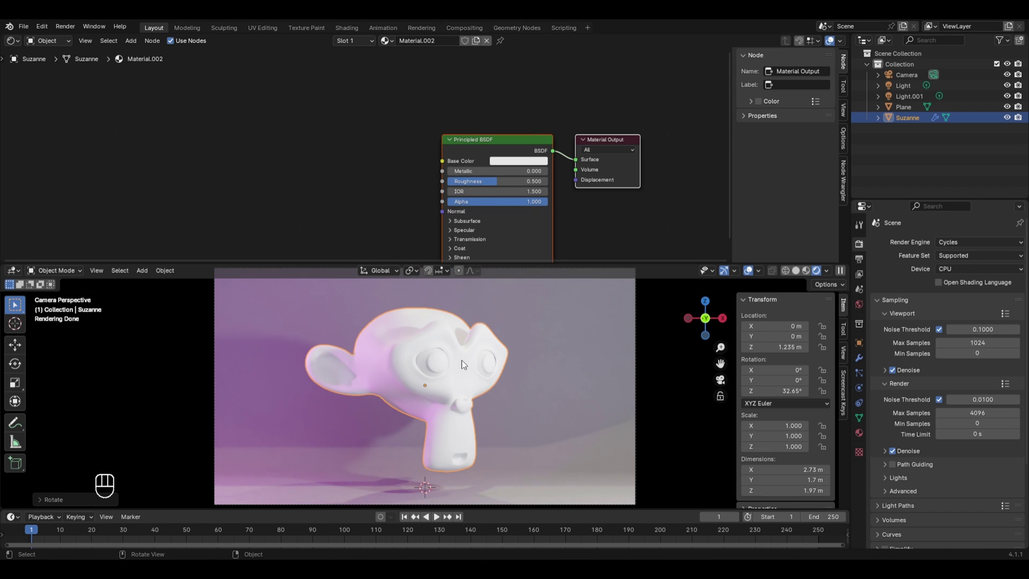
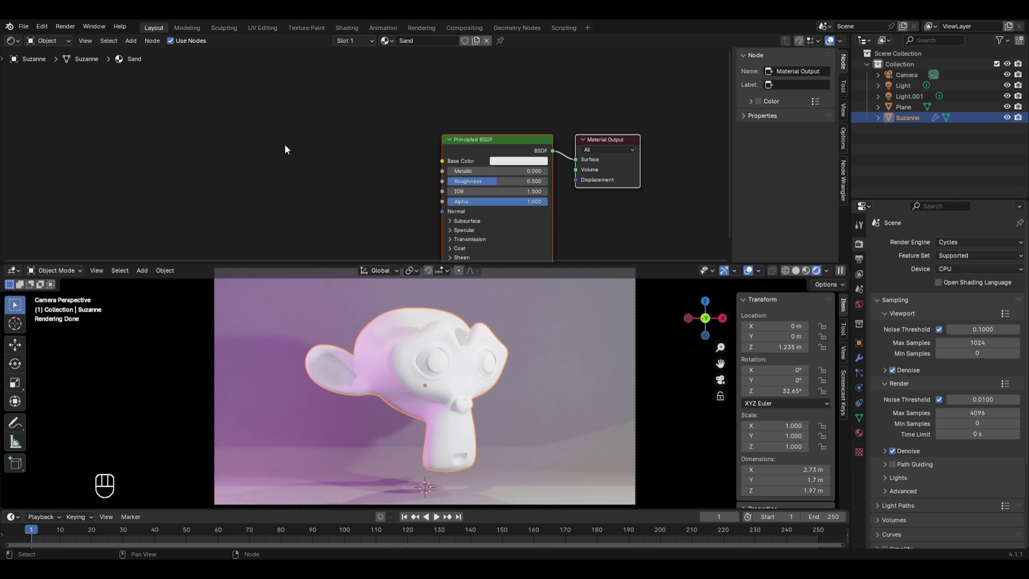
Add Noise Texture and Texture Coordinate nodes, feeding Object into Vector and Fac into Base Color.
key("shift+a")
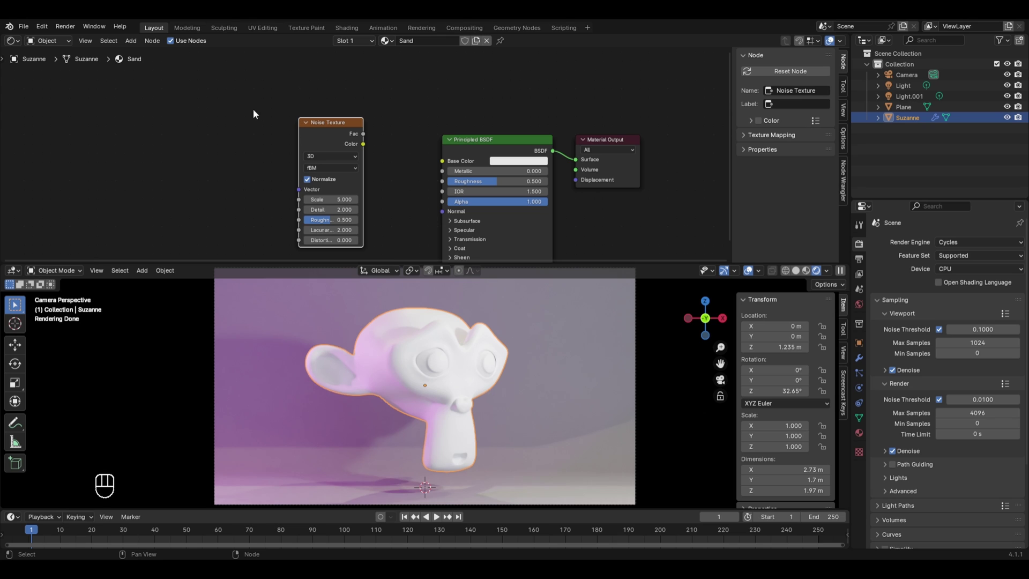
key("shift+a")
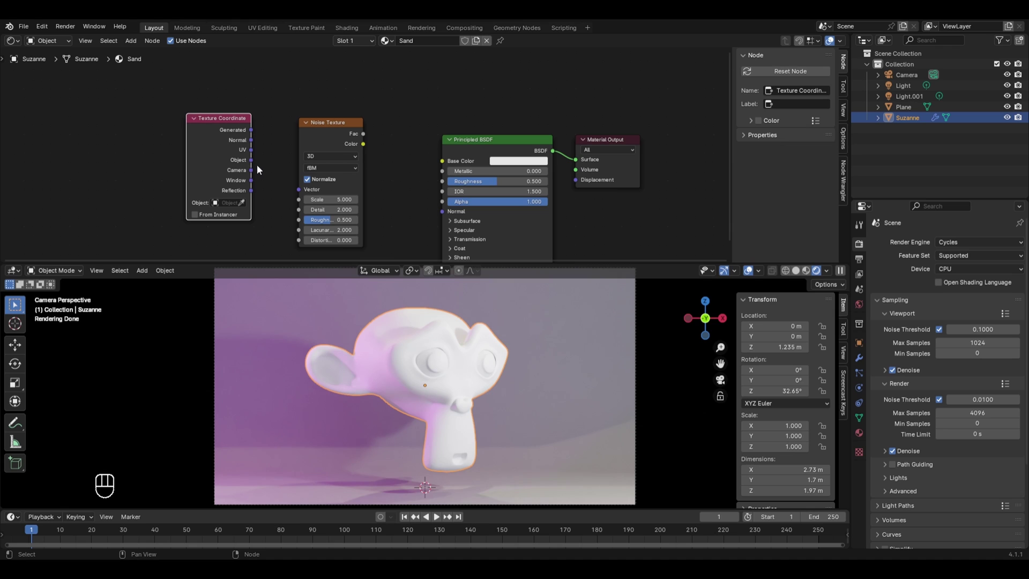
left_click_drag(266, 166, 298, 196)
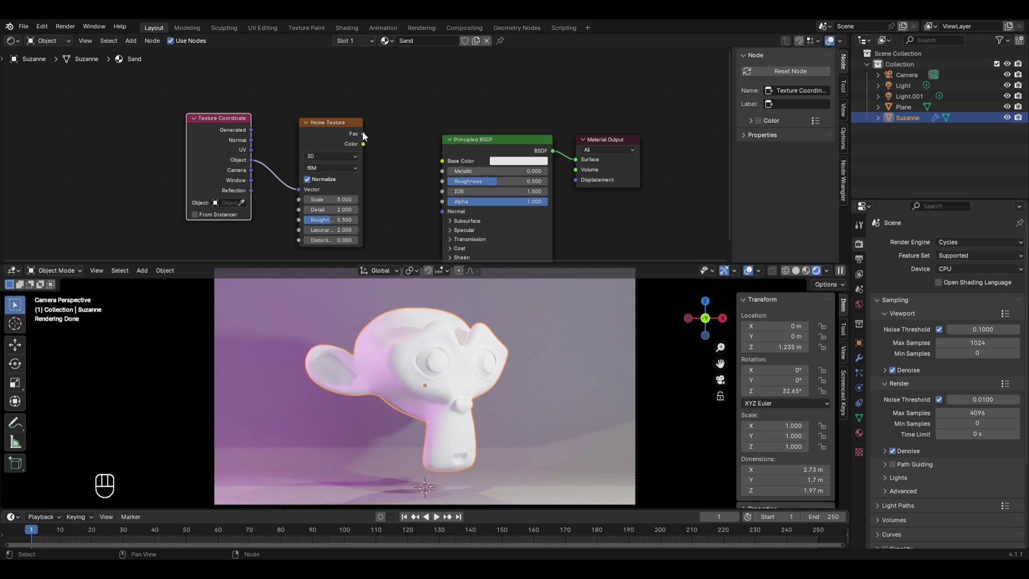
left_click_drag(364, 135, 401, 112)
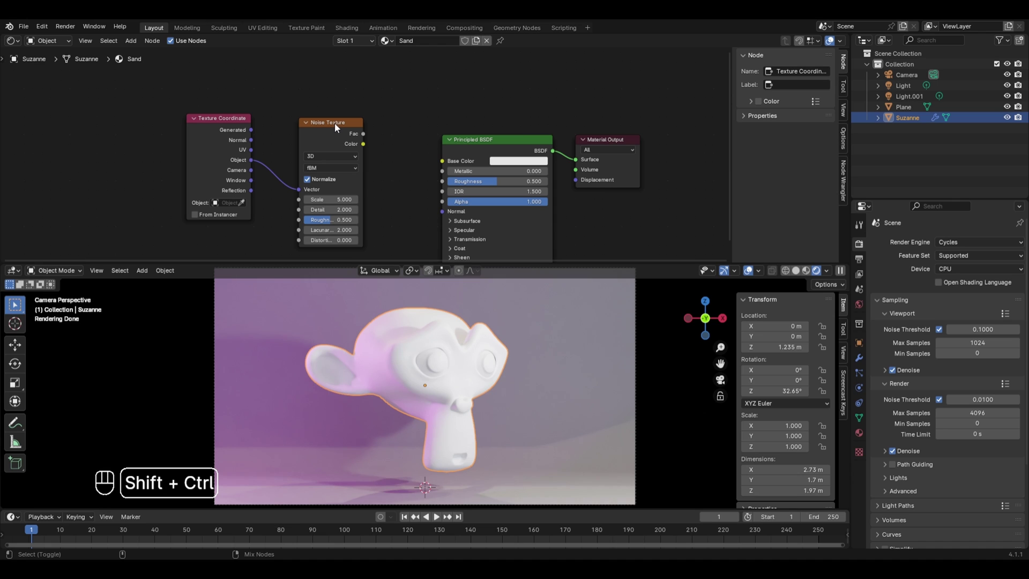
left_click(335, 129)
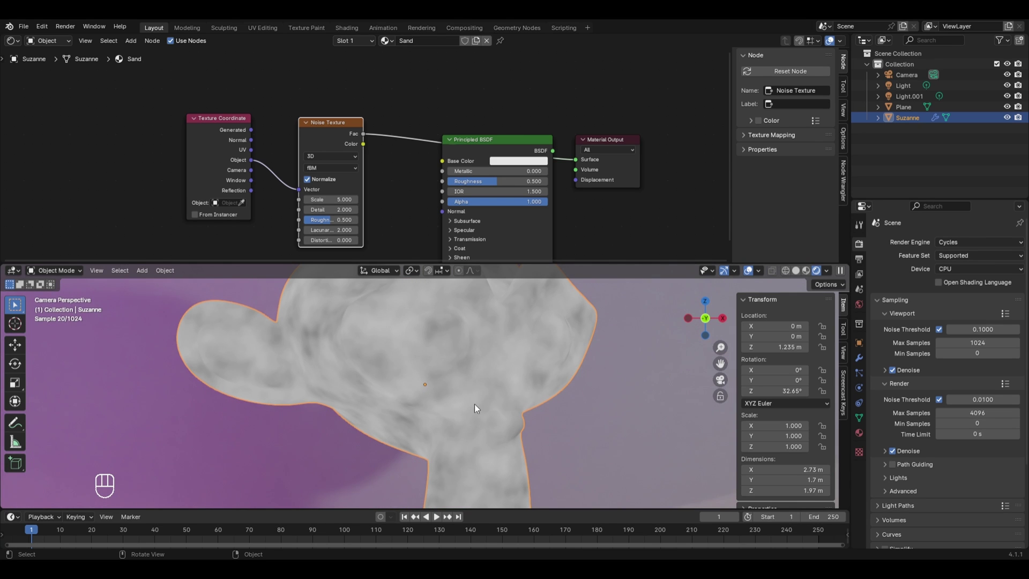
Reposition the Noise Texture node at scale 500 and duplicate it.
left_click_drag(334, 139, 345, 157)
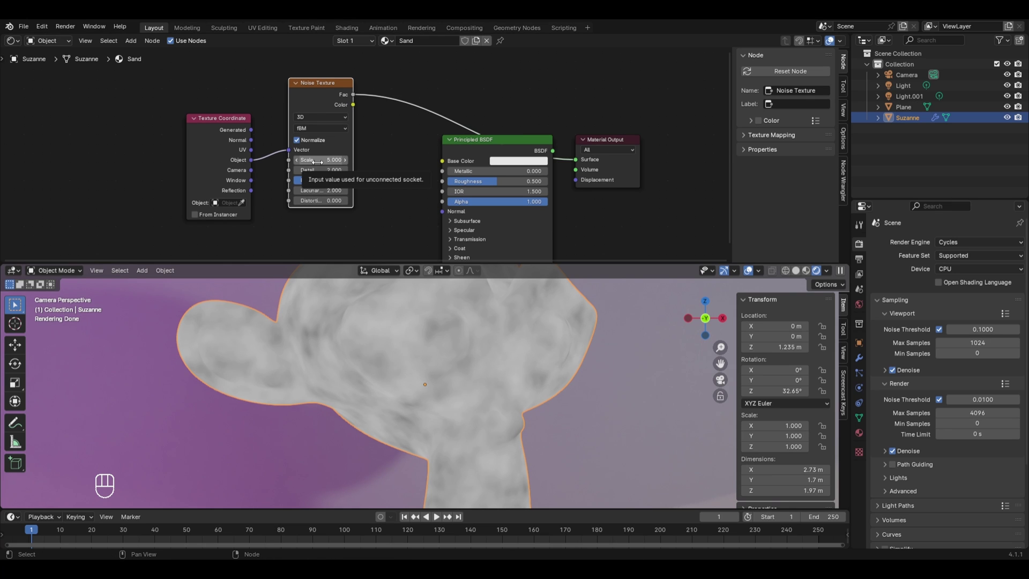
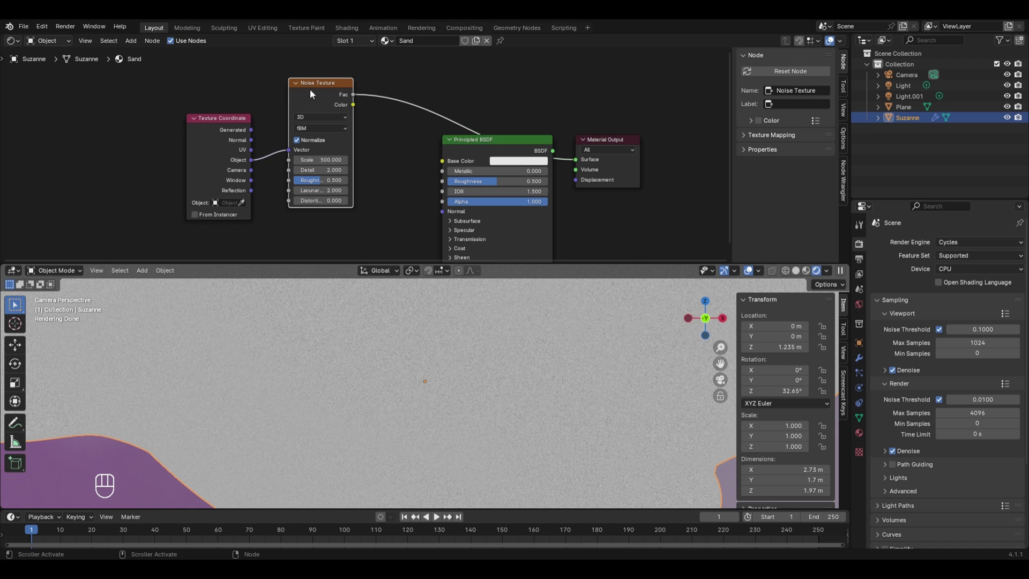
key("shift+d")
Stack three Noise Texture nodes in a column at scales 500, 250 and 100.
left_click(333, 242)
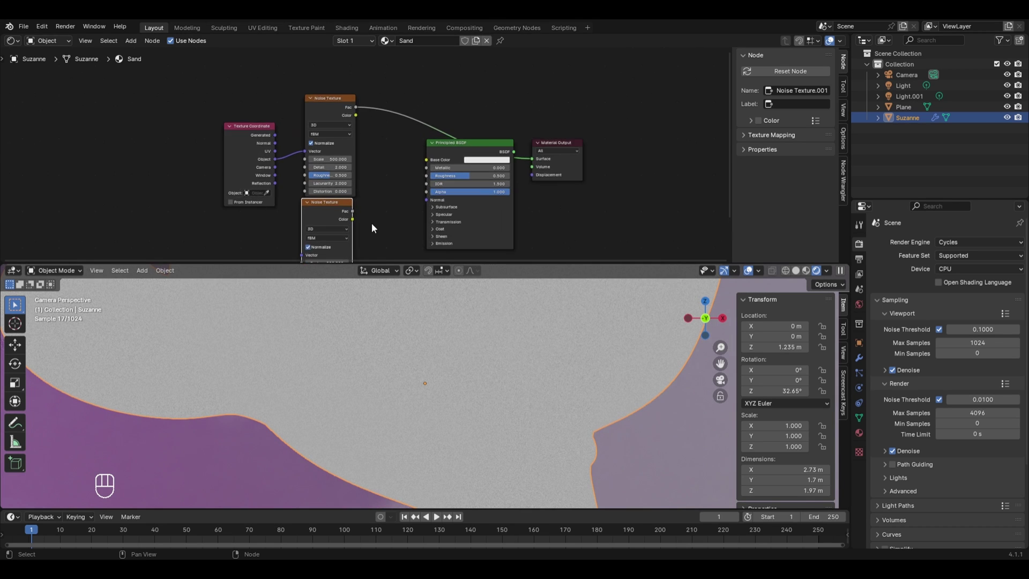
left_click(376, 238)
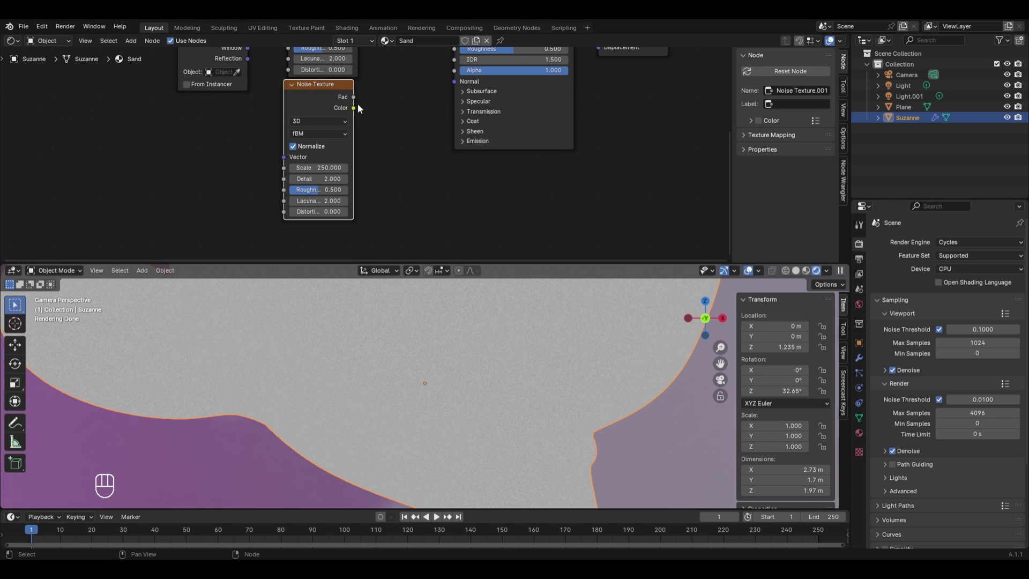
key("shift+d")
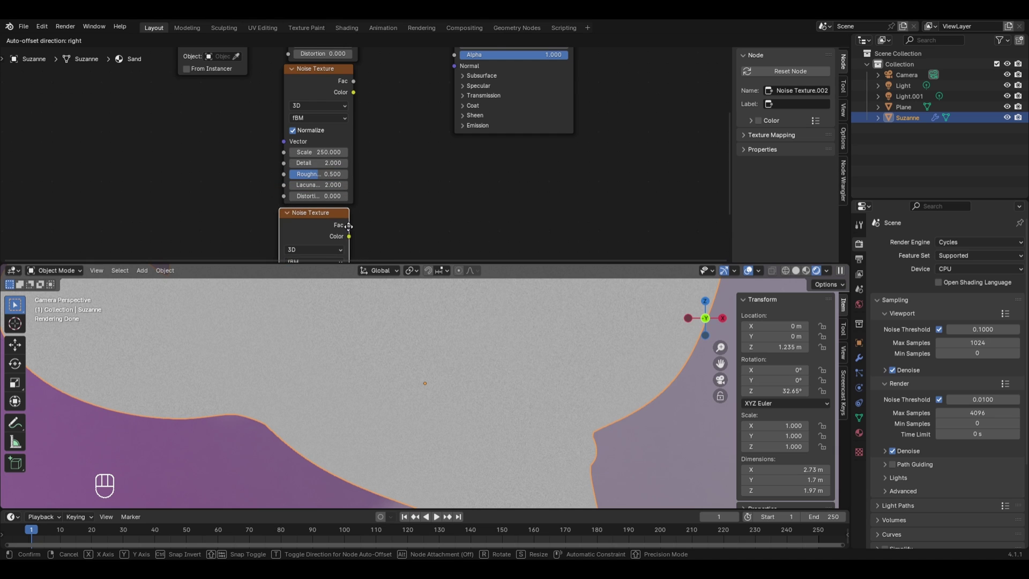
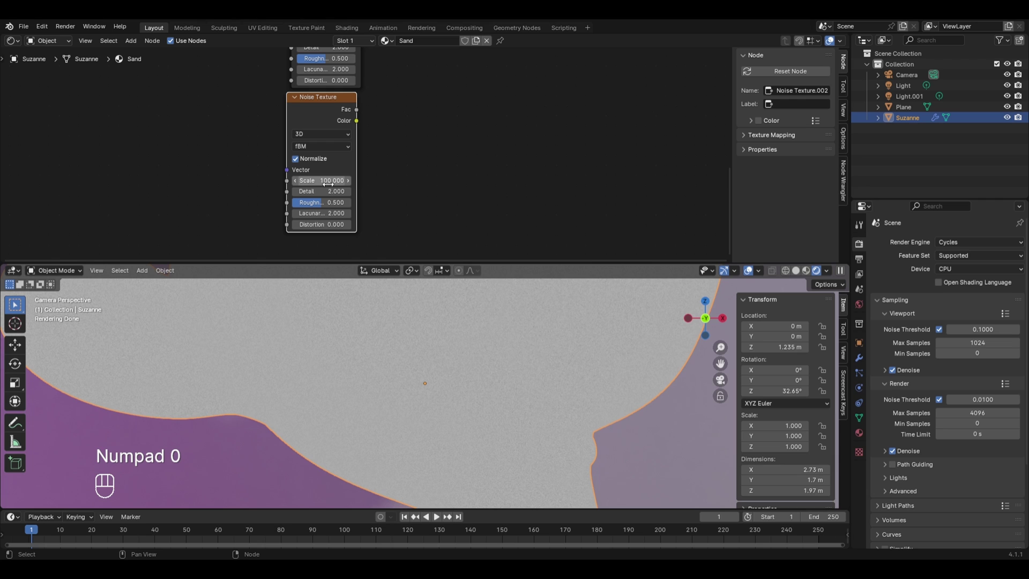
left_click_drag(356, 78, 308, 172)
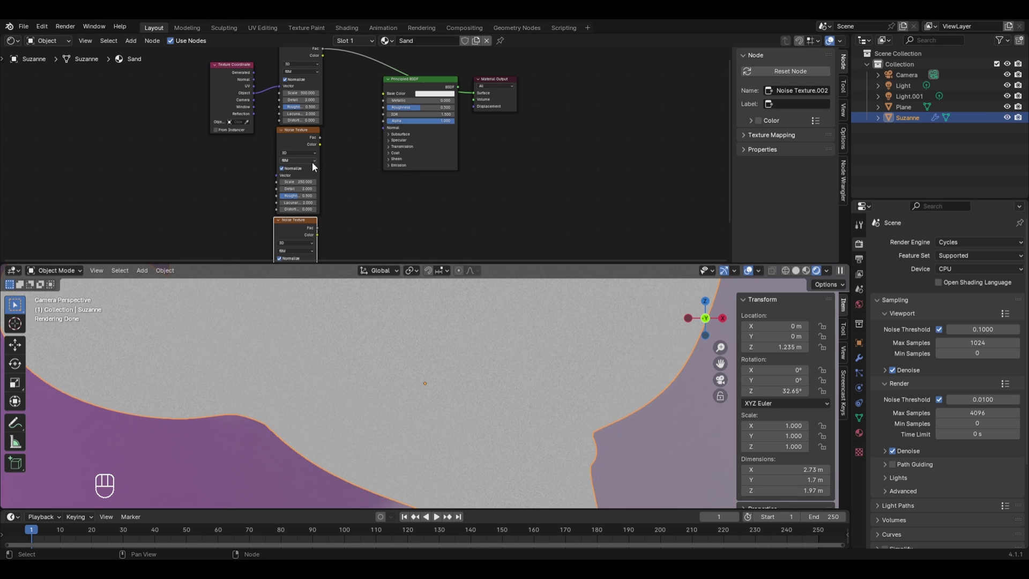
left_click(480, 92)
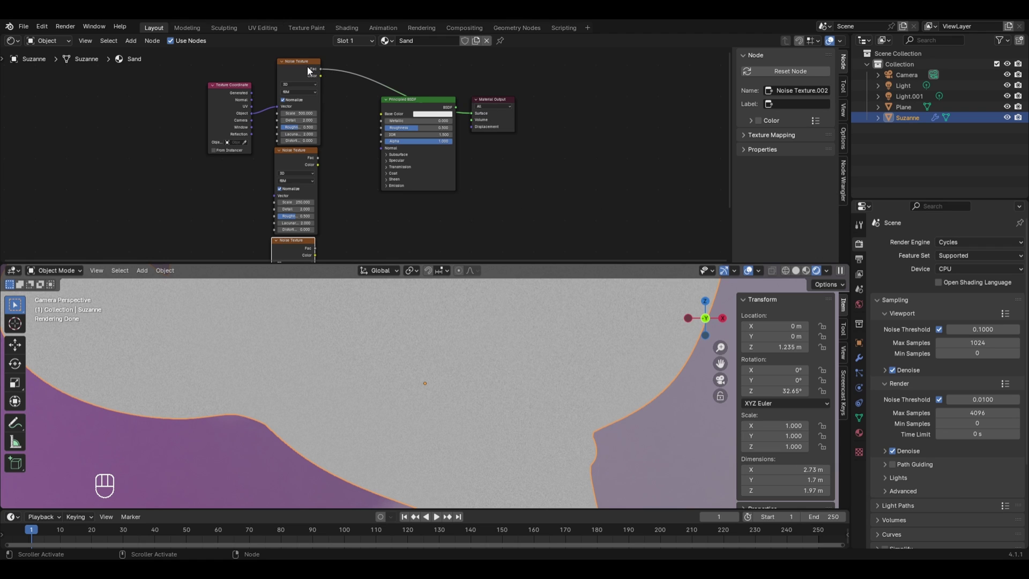
left_click(302, 71)
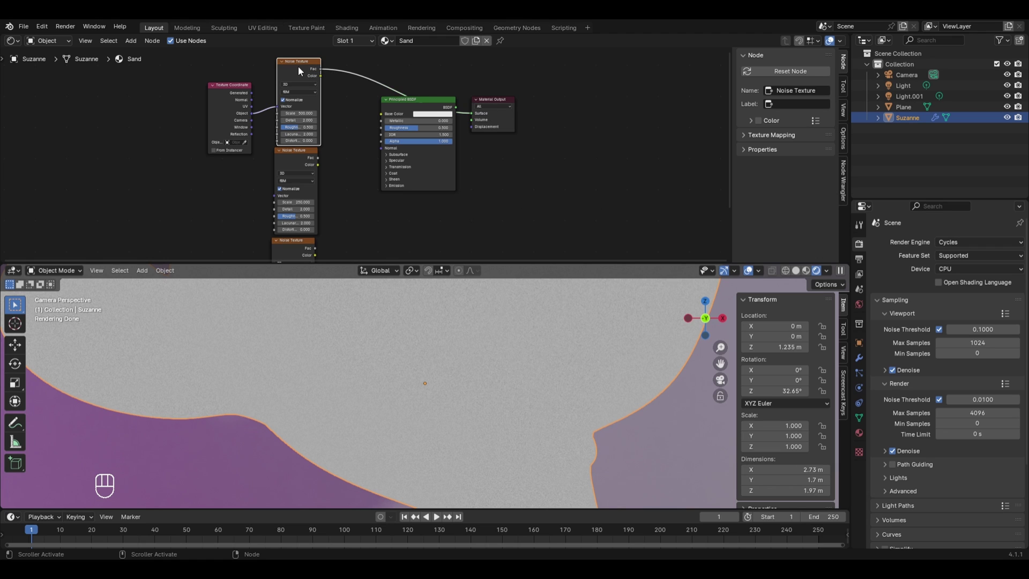
Combine the scale-500 and scale-250 noise textures through a Mix node set to Multiply.
left_click_drag(302, 71, 303, 180)
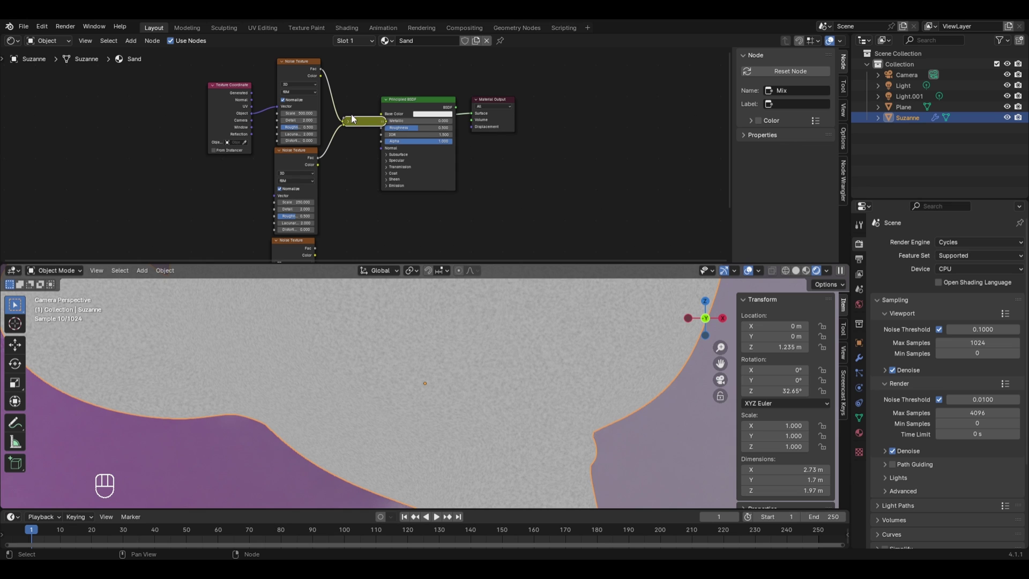
left_click(398, 108)
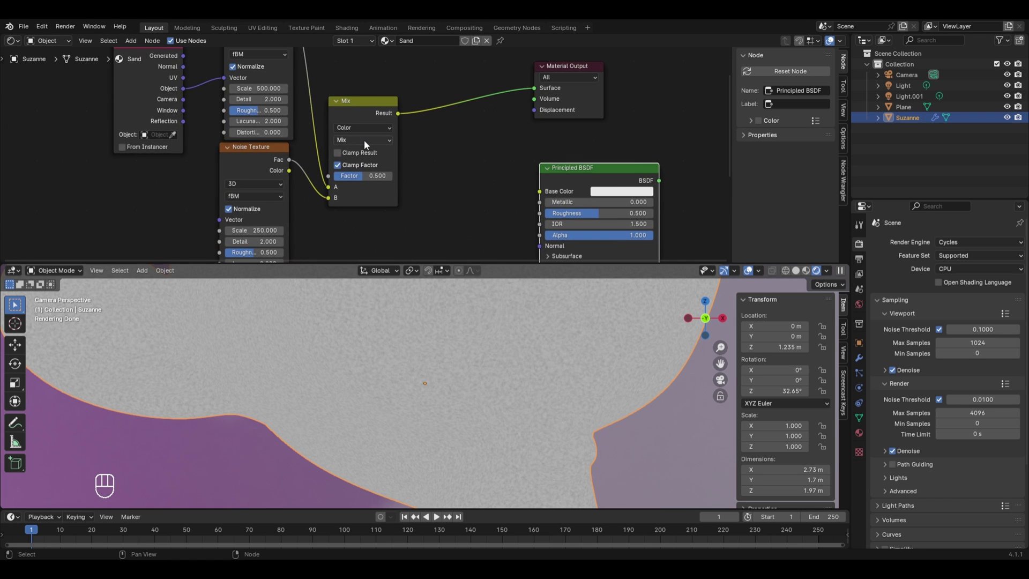
left_click_drag(367, 143, 350, 194)
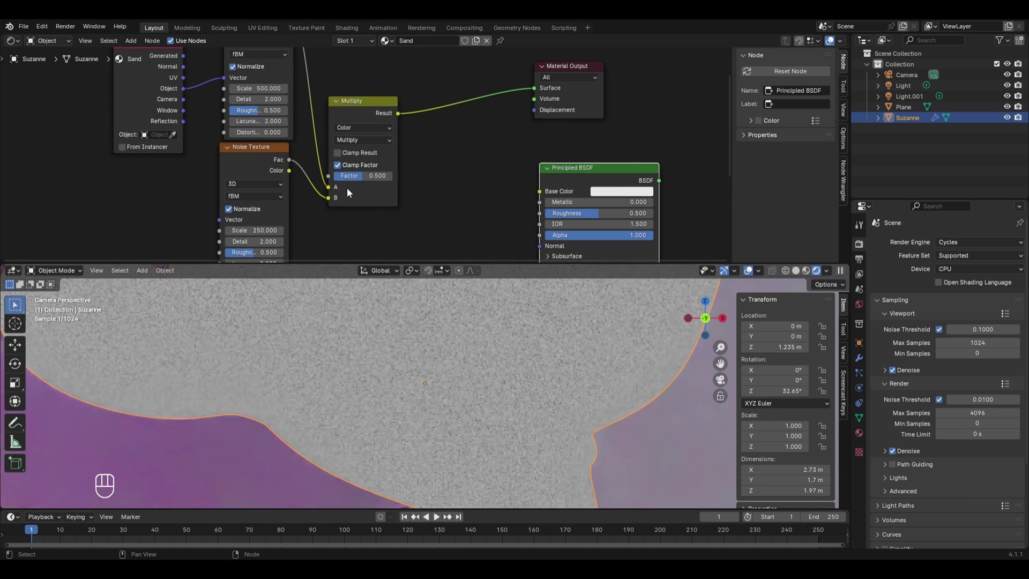
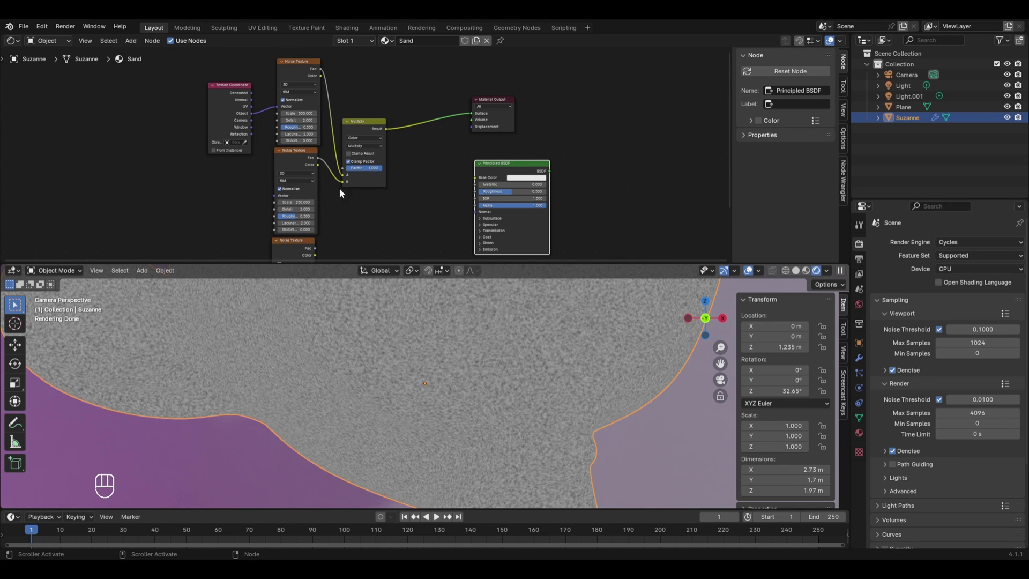
left_click(361, 132)
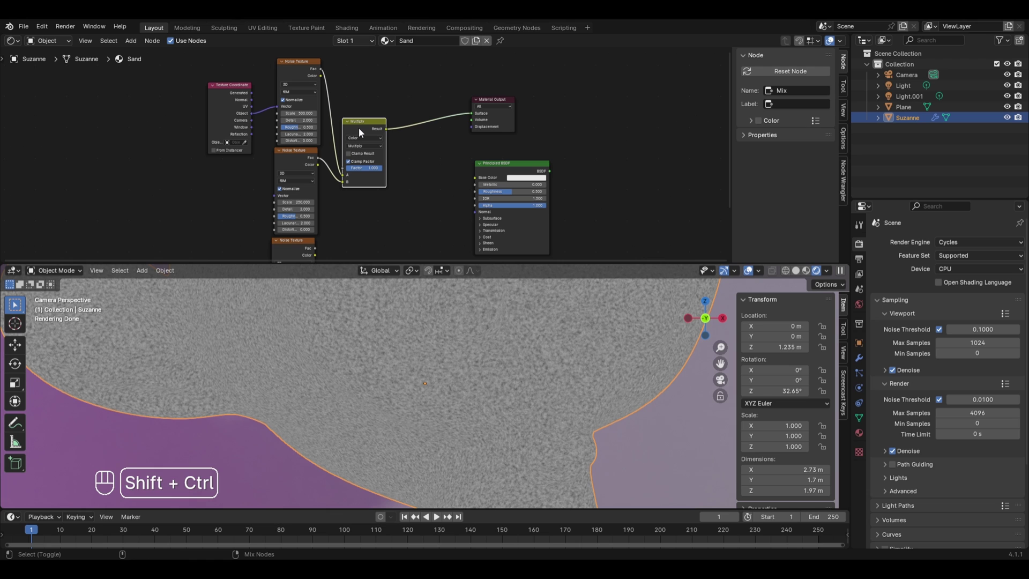
Mix the multiply result with the scale-100 noise and set that second mix to Multiply.
left_click_drag(360, 131, 313, 252)
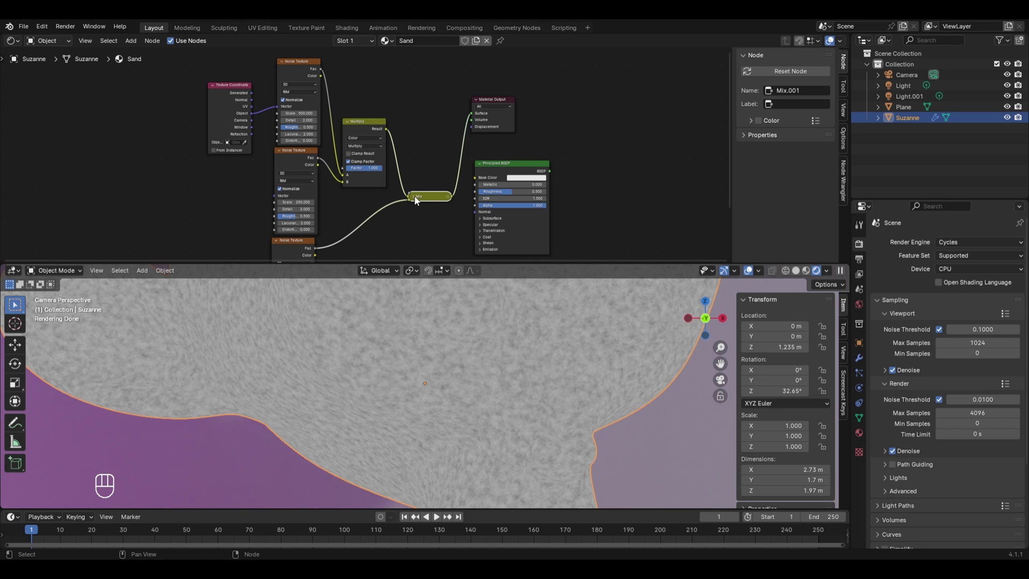
left_click(414, 200)
middle_click(455, 231)
left_click(402, 126)
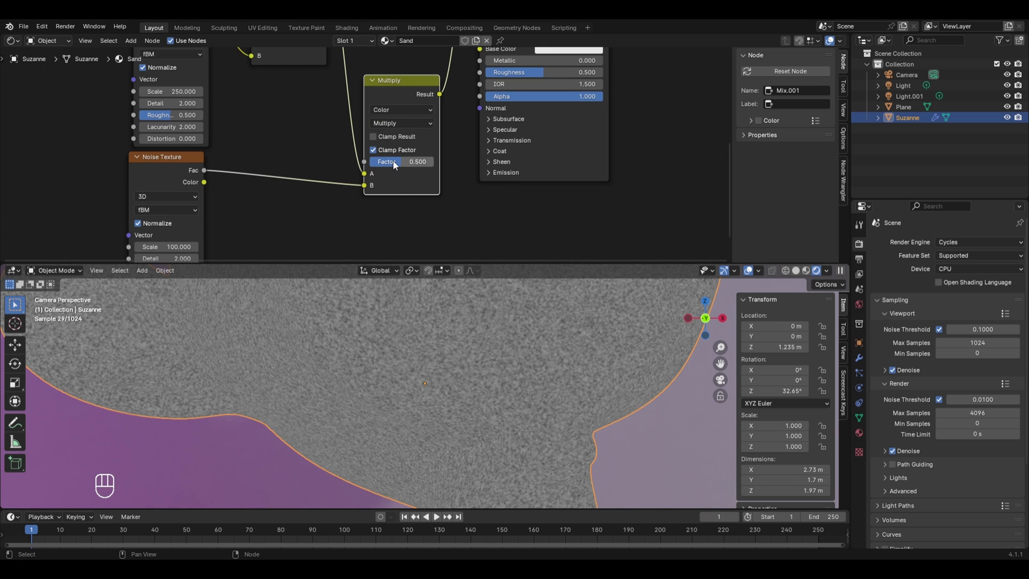
Add a Bump node and arrange it between the noise mixes and the Principled BSDF.
left_click(397, 164)
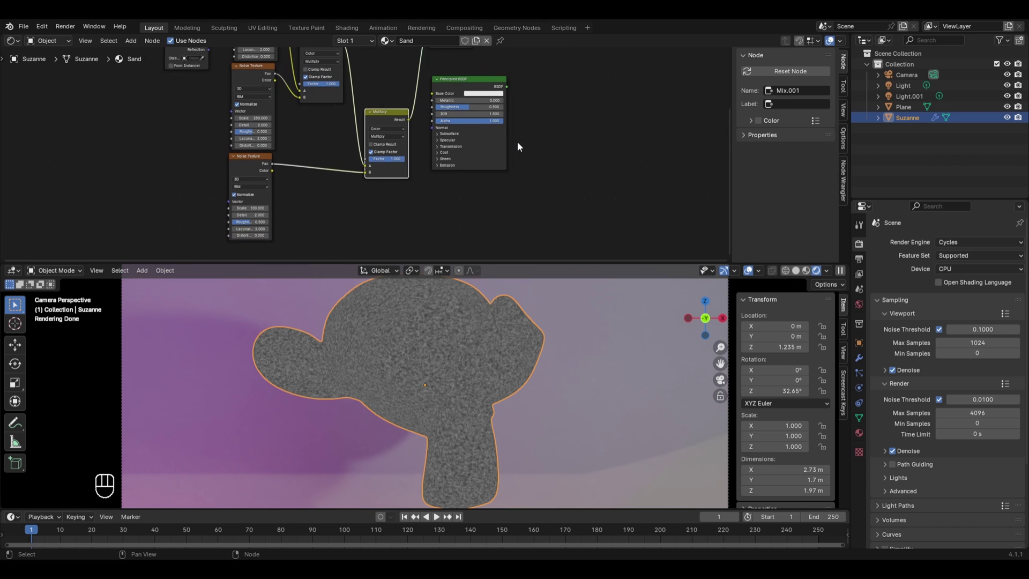
middle_click(520, 148)
key("shift+a")
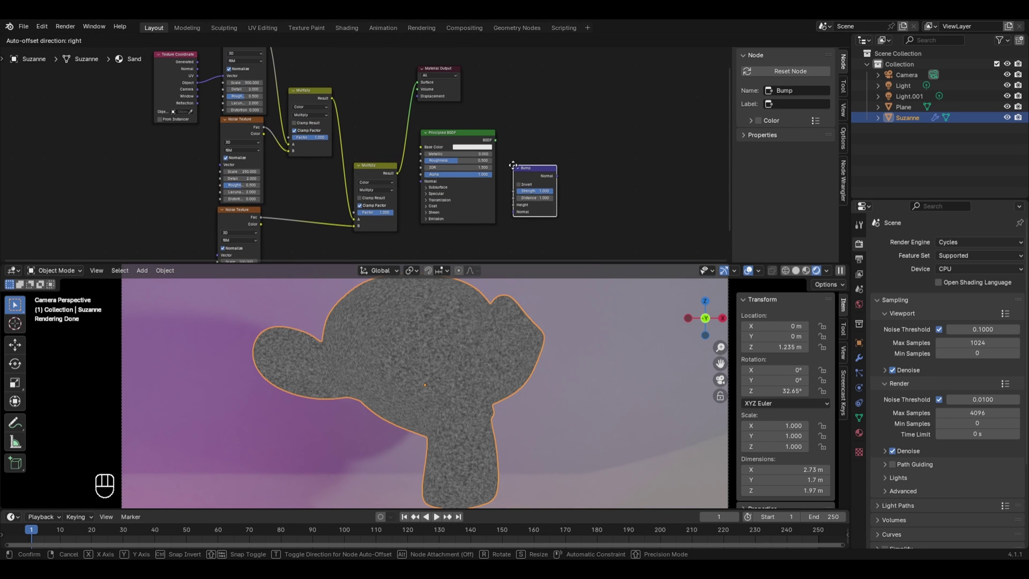
left_click_drag(446, 75, 457, 140)
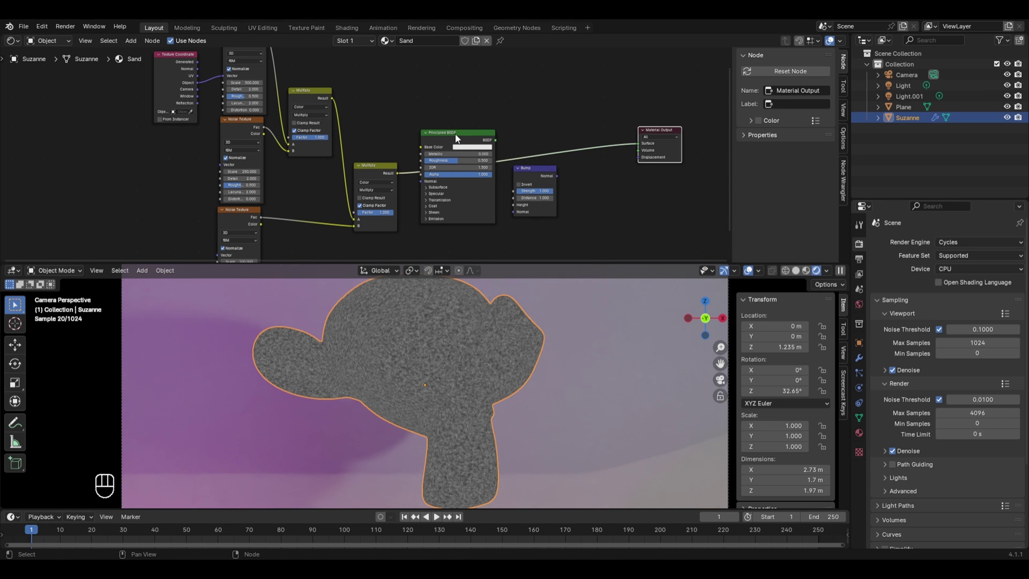
left_click(457, 133)
left_click_drag(496, 170, 465, 176)
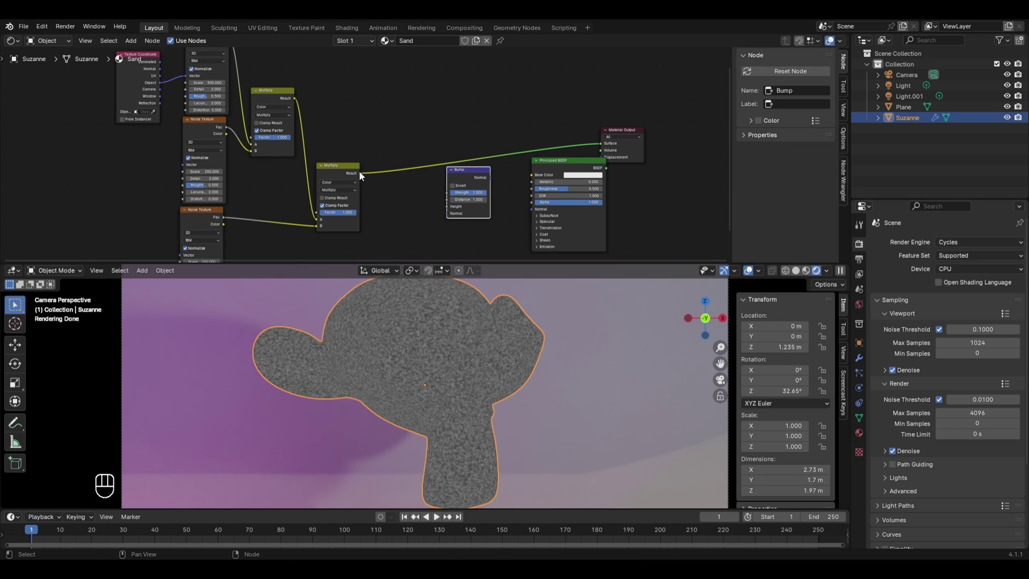
Feed the multiplied noise into Bump Height and the Bump Normal into the Principled BSDF.
left_click_drag(365, 175, 452, 213)
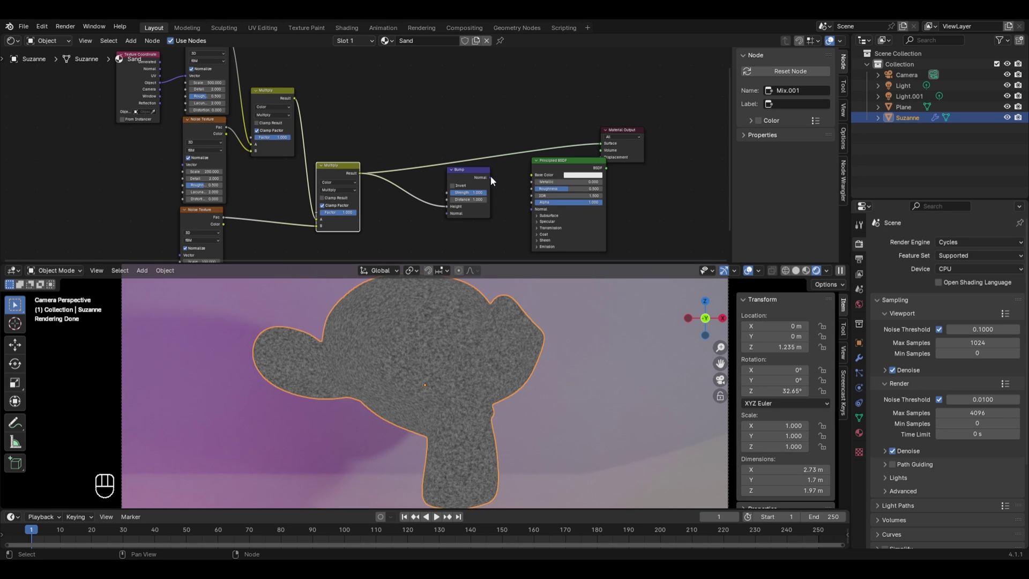
left_click_drag(495, 181, 529, 211)
right_click(571, 167)
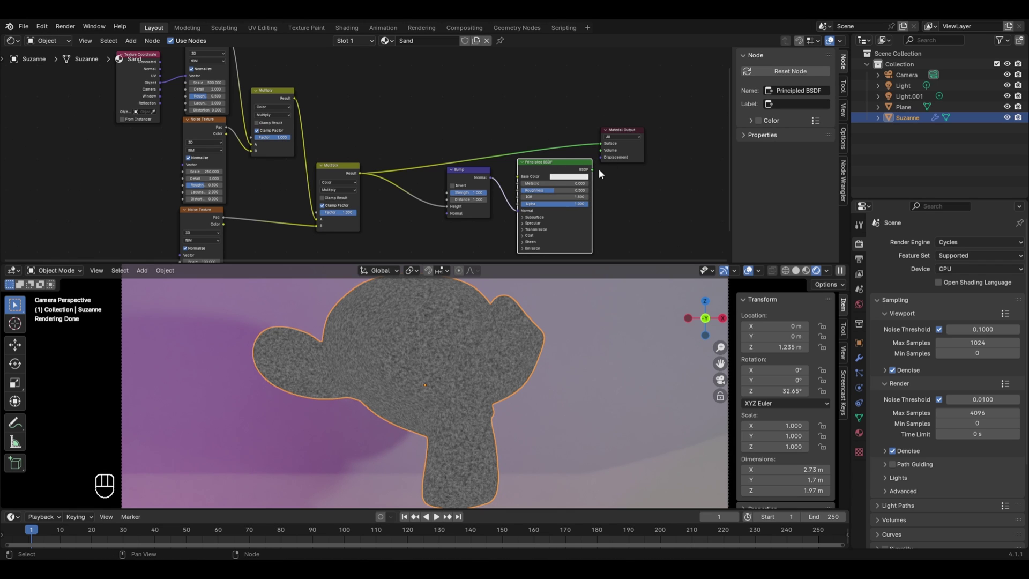
Zoom in on Suzanne's surface and drive the Principled BSDF Roughness with the multiplied noise.
left_click_drag(592, 153, 601, 145)
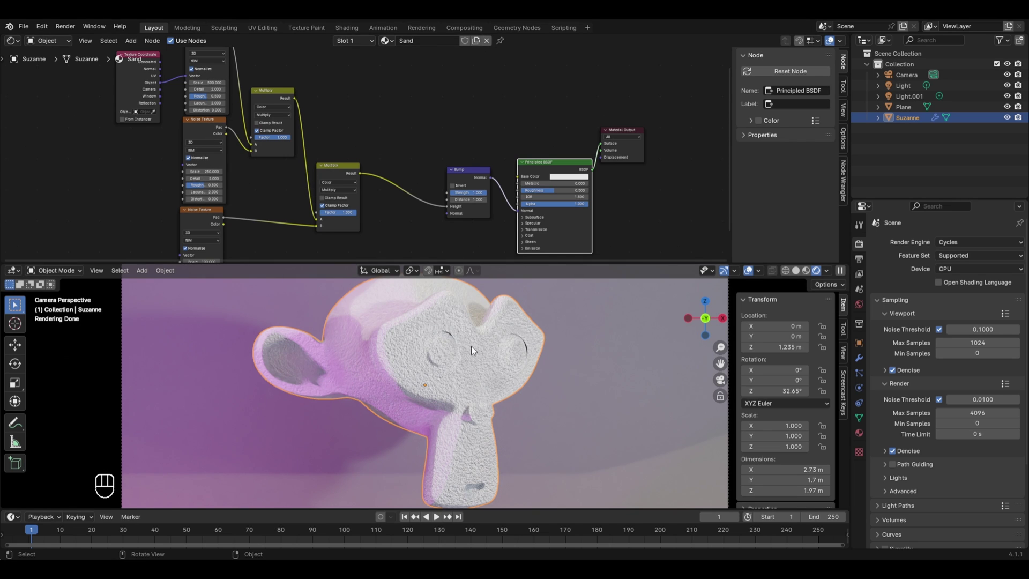
left_click_drag(523, 396, 516, 394)
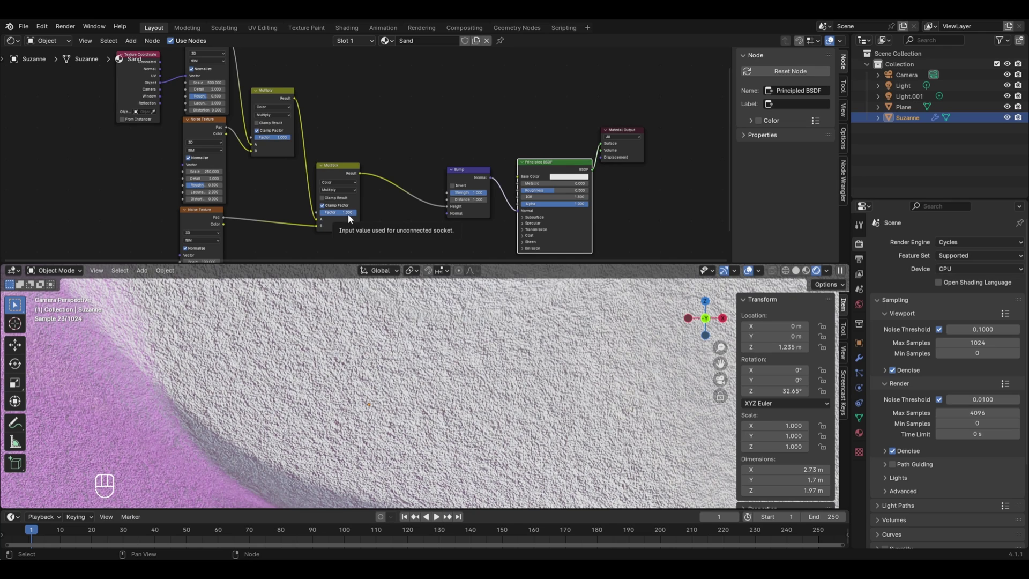
left_click_drag(595, 290, 595, 289)
left_click(595, 289)
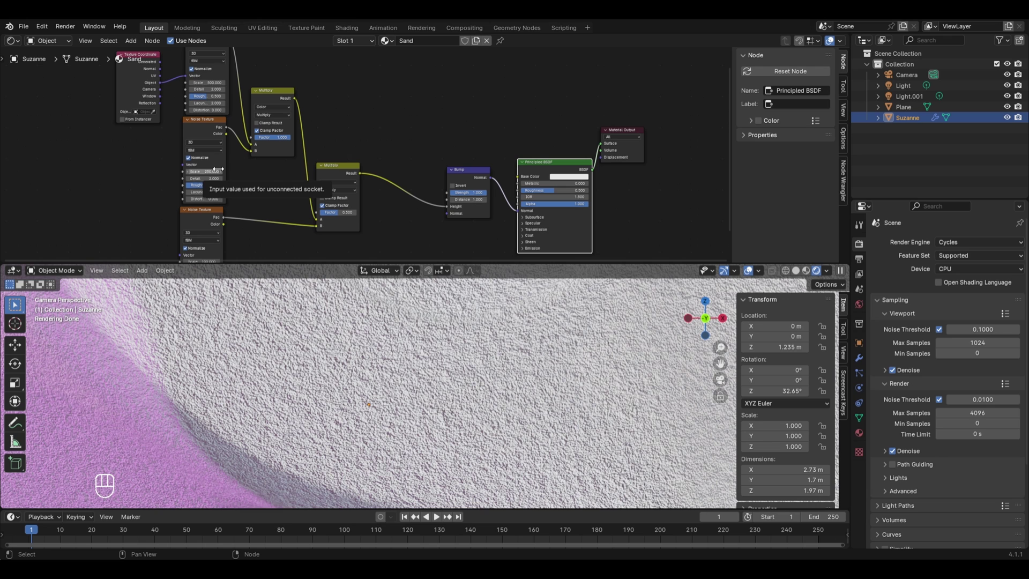
left_click_drag(369, 180, 513, 196)
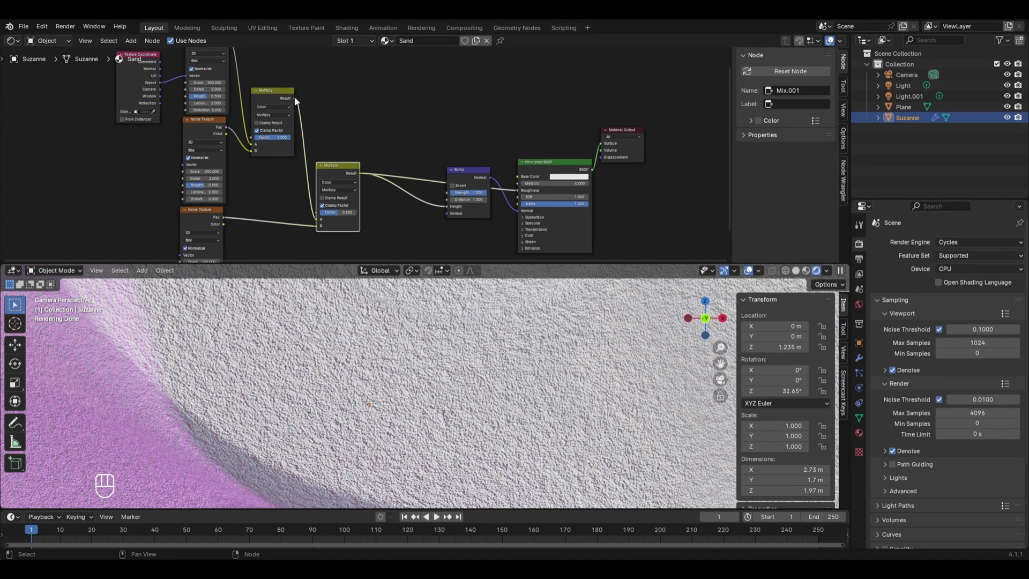
Route the first Multiply result into the Bump node and add a Mix Color node.
left_click_drag(300, 101, 519, 195)
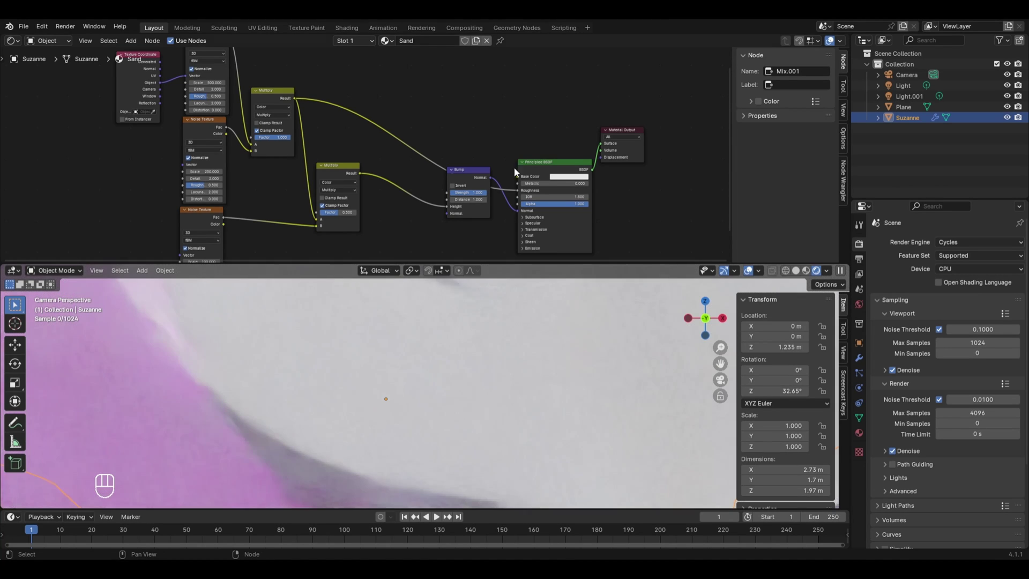
key("shift+a")
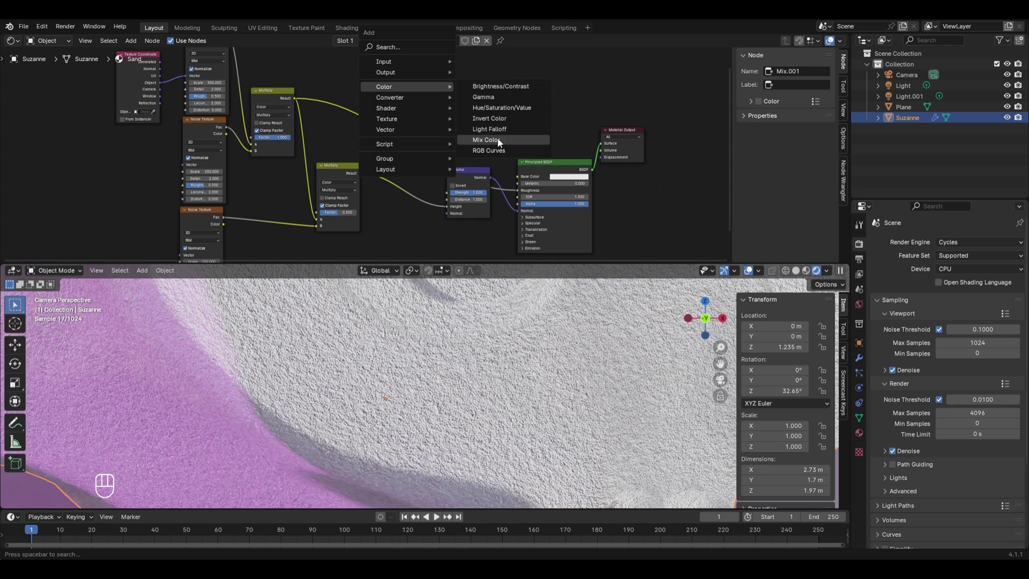
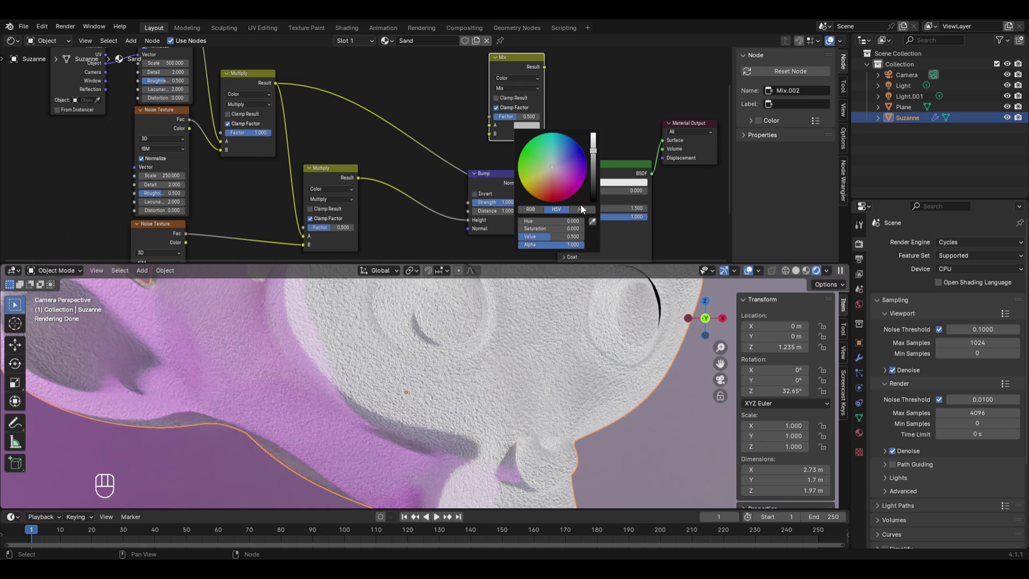
Set the Mix node to yellow and purple via hex and feed it into the Principled BSDF base colour.
key("d")
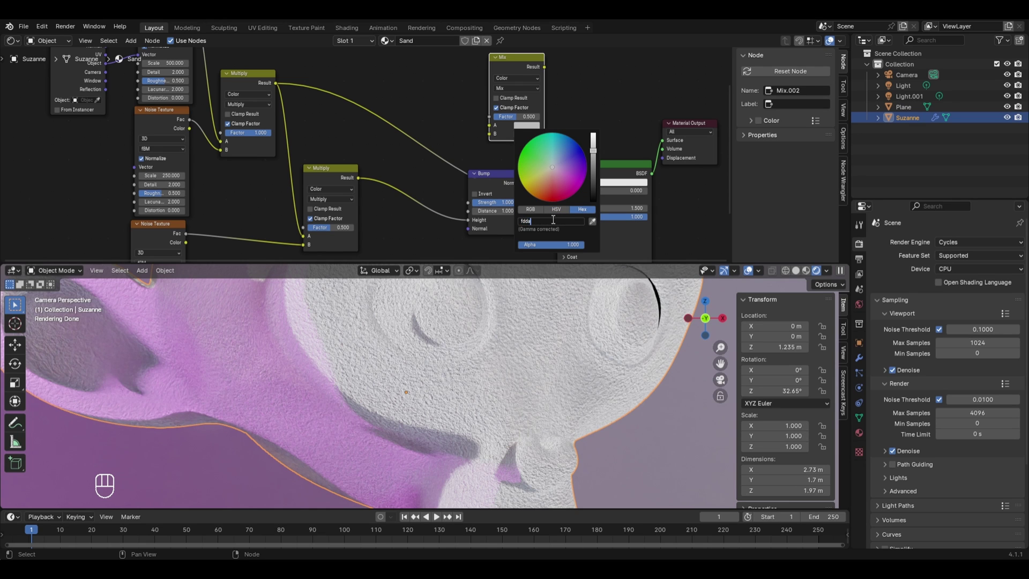
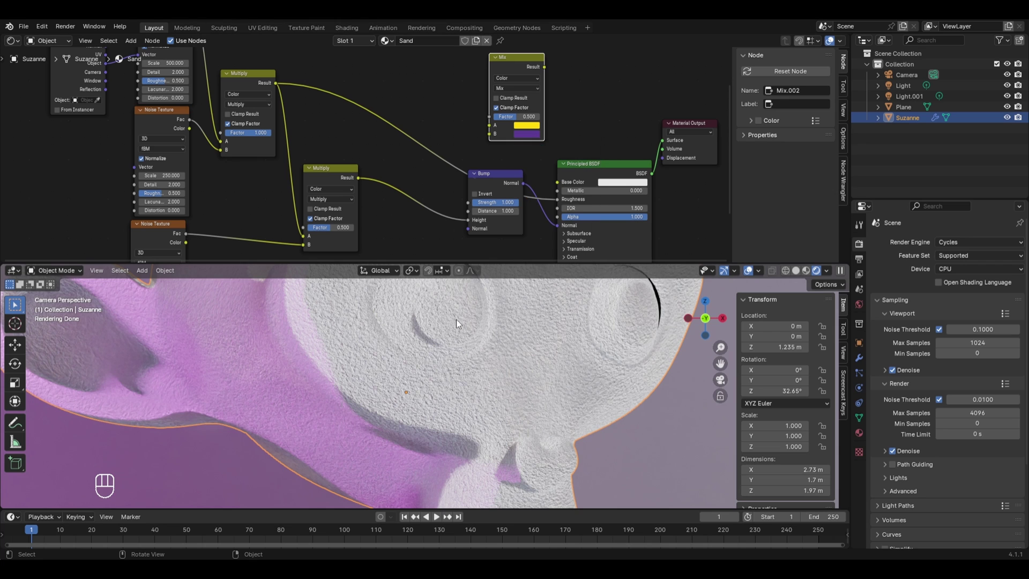
left_click_drag(547, 69, 555, 188)
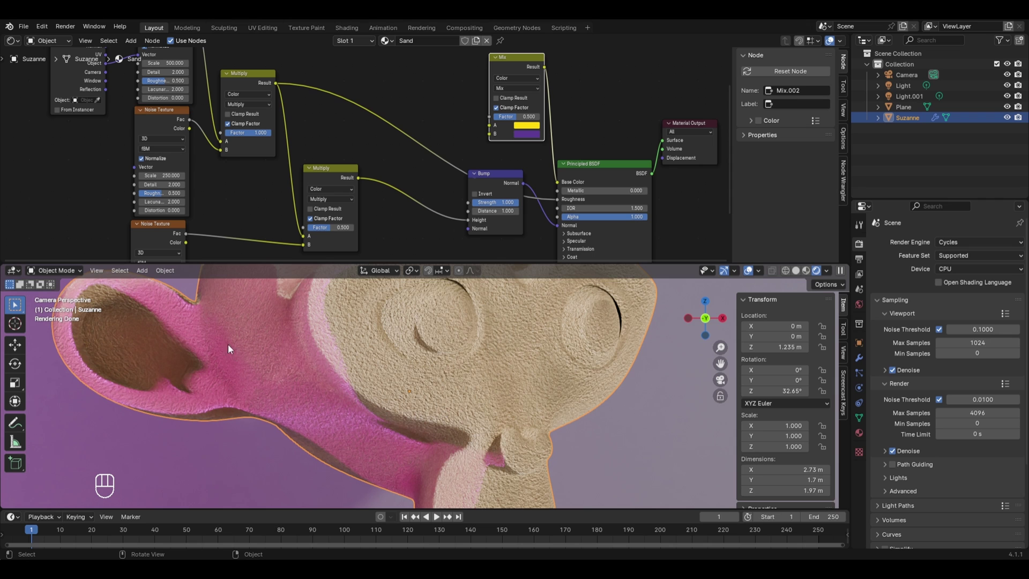
Set Light.001's colour to white and view the scene from the camera.
left_click_drag(273, 416, 316, 422)
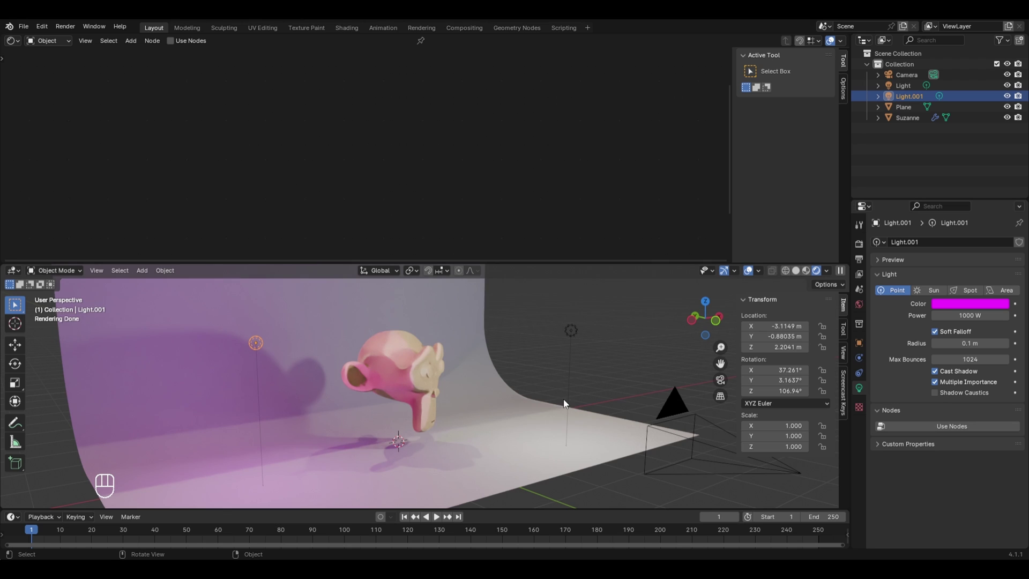
left_click(944, 307)
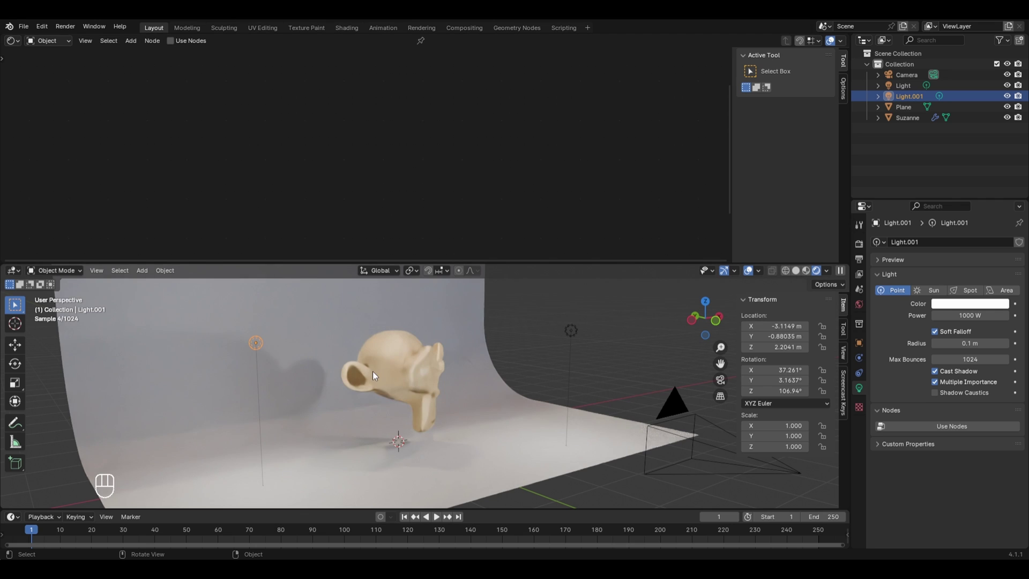
key("KP_0")
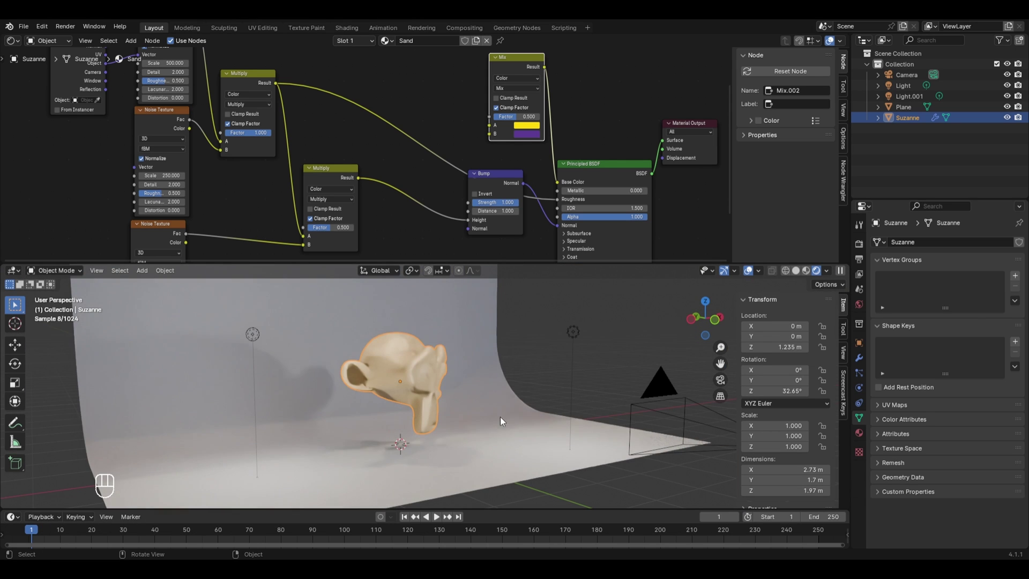
Delete the curved backdrop and add a flat plane scaled to about 32.5 m as the ground.
key("x")
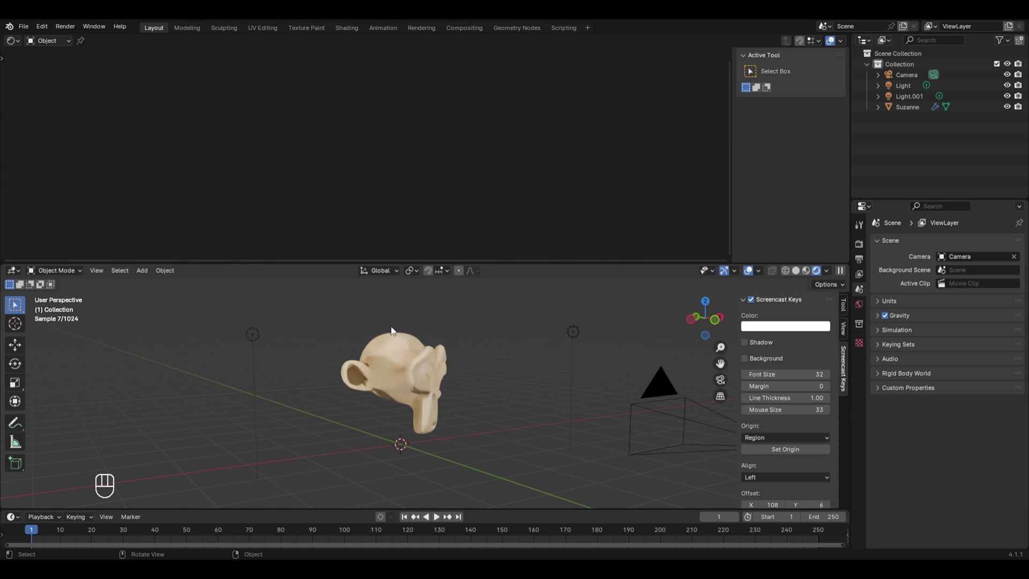
key("shift+a")
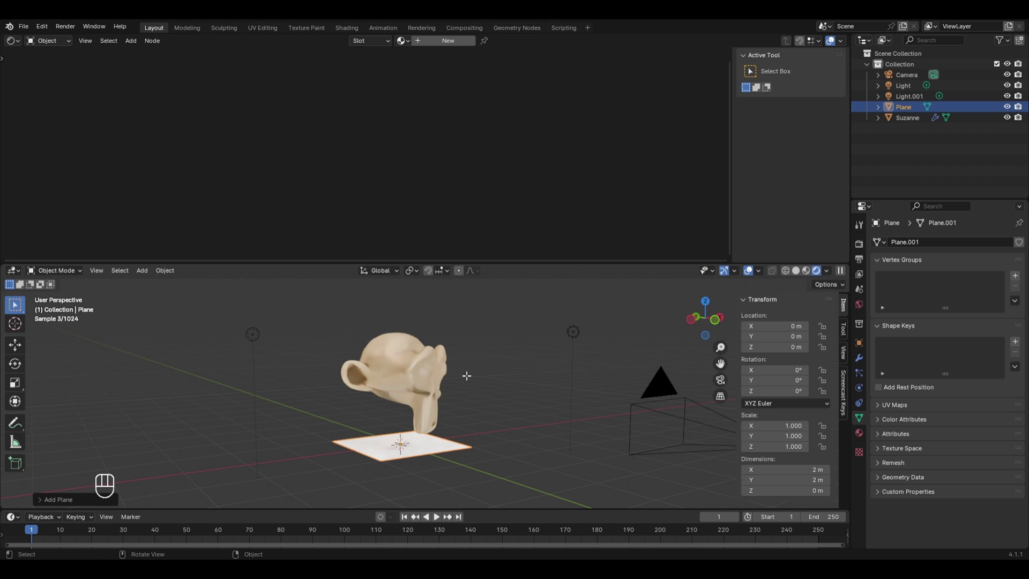
key("s")
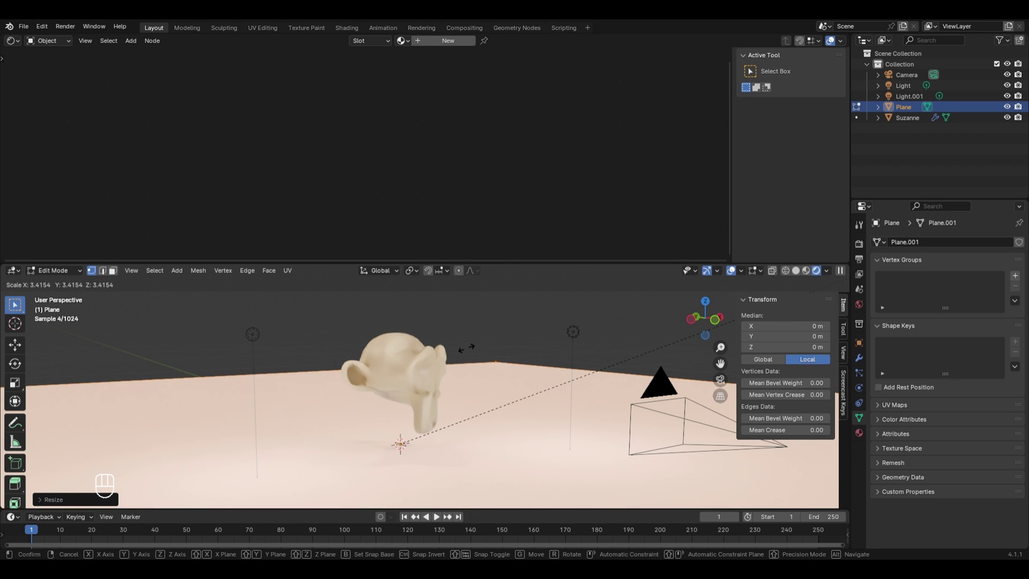
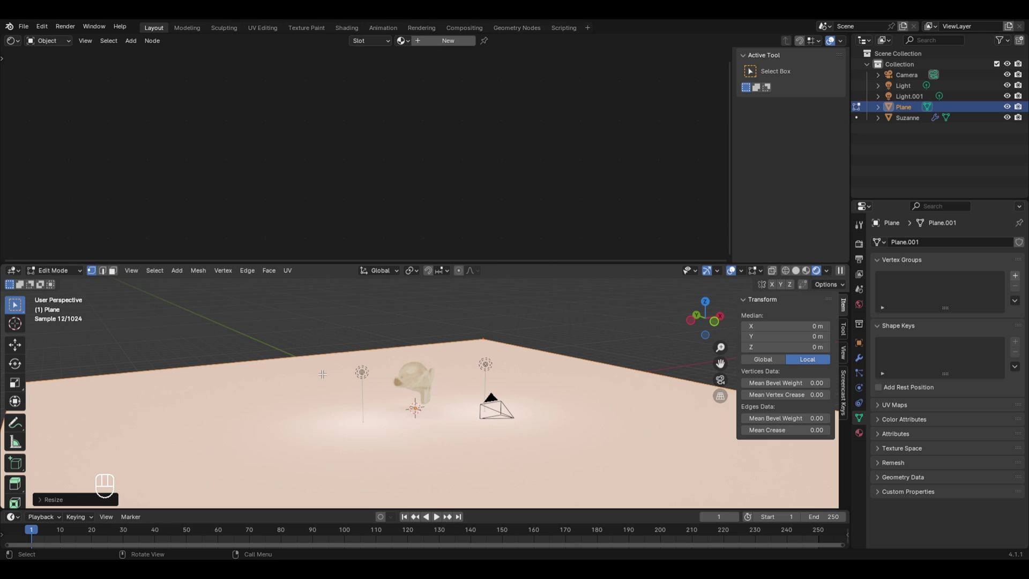
key("Tab")
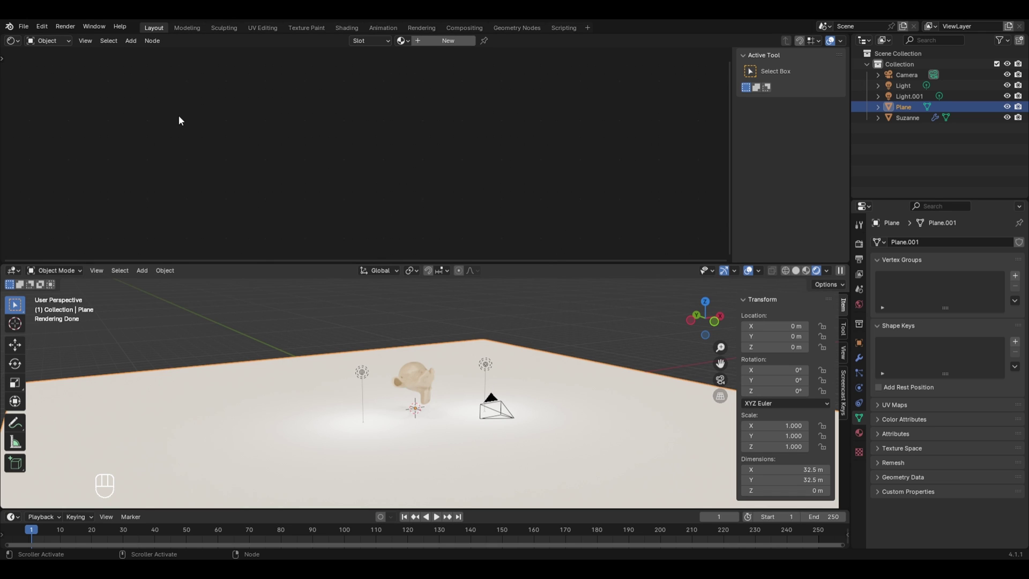
Switch to World nodes, add a Nishita Sky Texture feeding the Background colour, and check the lighting from the camera.
left_click_drag(56, 42, 65, 78)
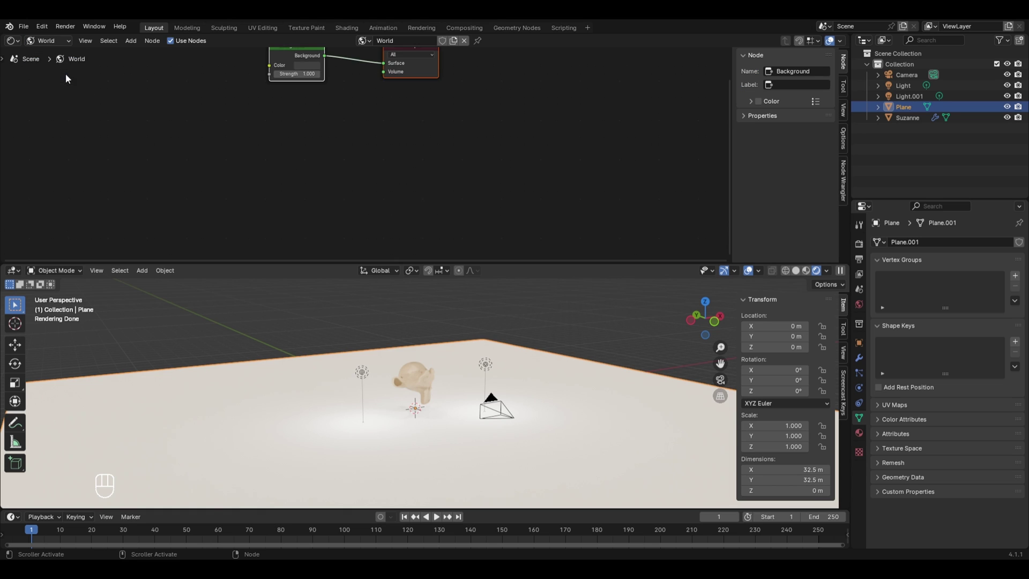
left_click(66, 77)
left_click_drag(252, 167, 145, 120)
key("shift+a")
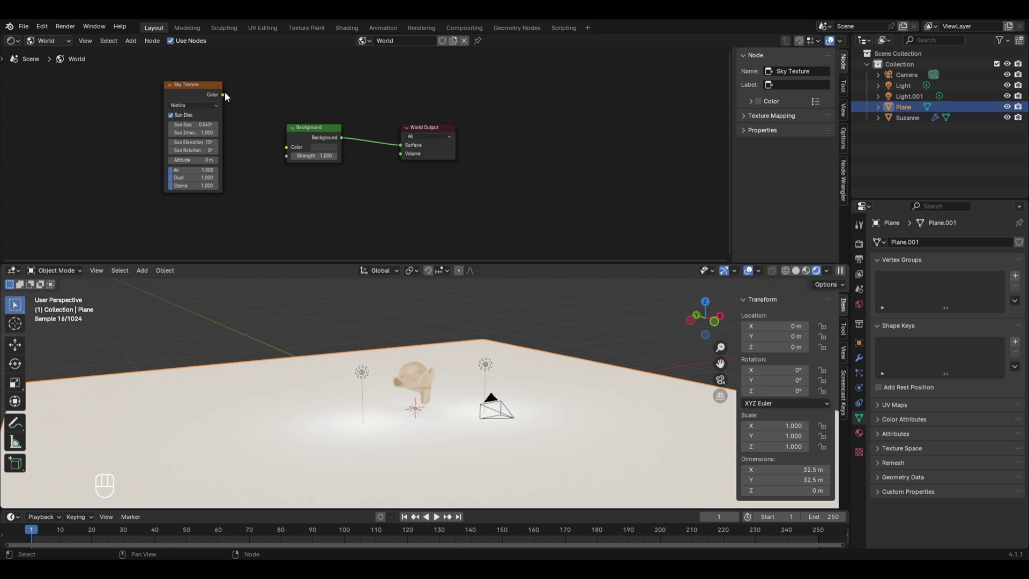
left_click_drag(227, 98, 284, 141)
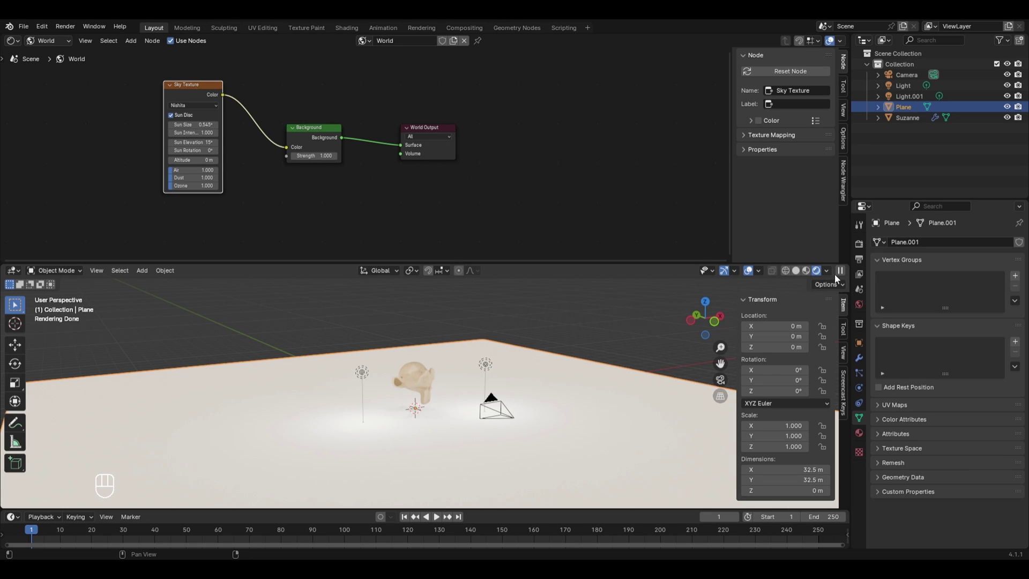
left_click_drag(834, 278, 651, 409)
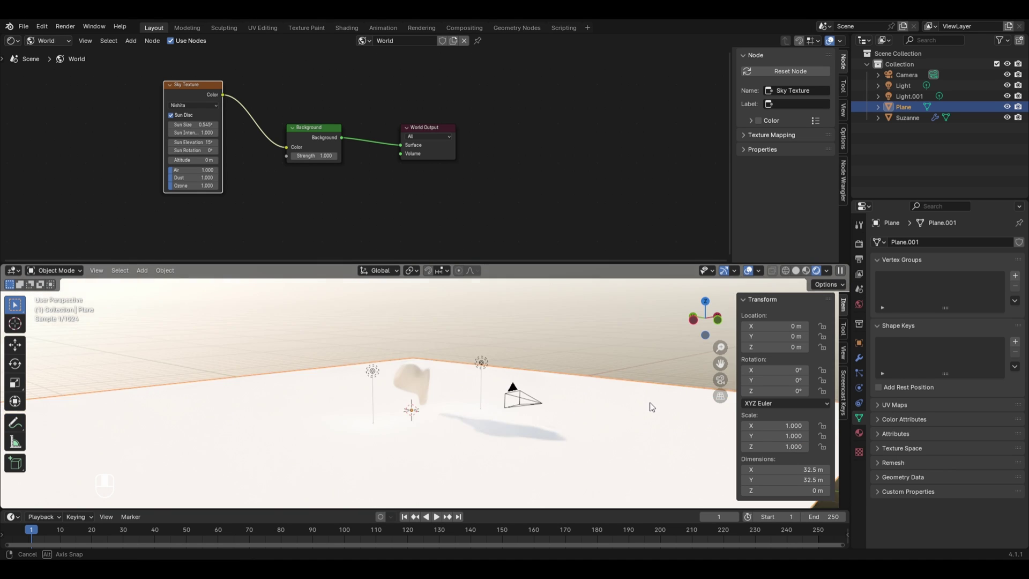
key("KP_0")
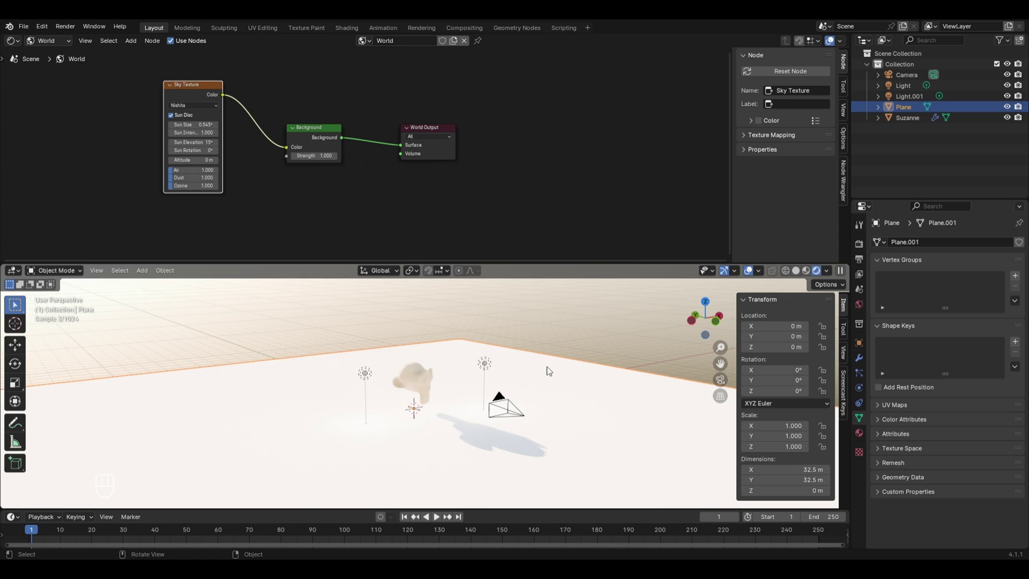
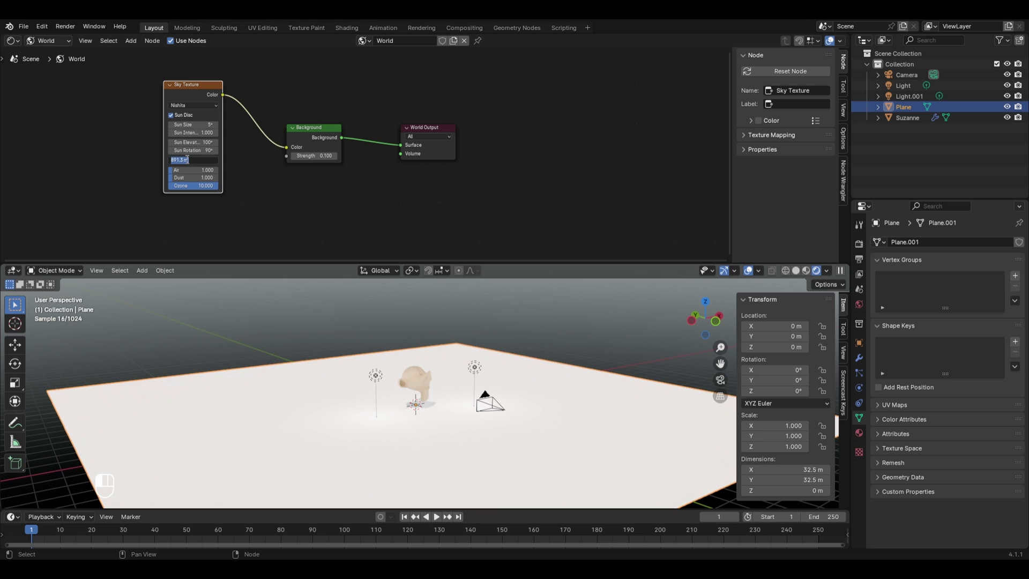
Confirm the Sky Texture altitude of 5000 m and check the ground shading.
key("KP_0")
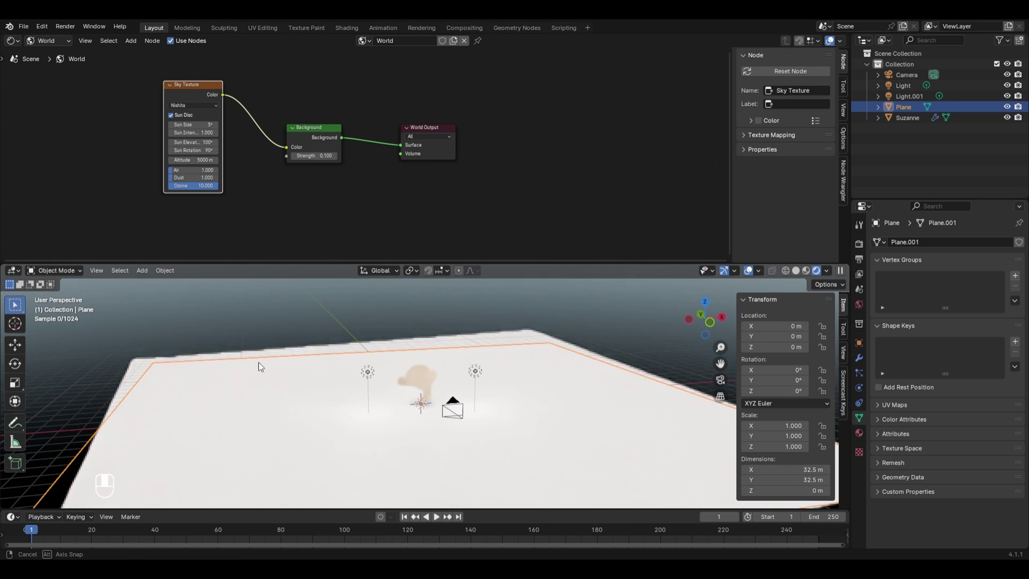
left_click_drag(254, 349, 380, 372)
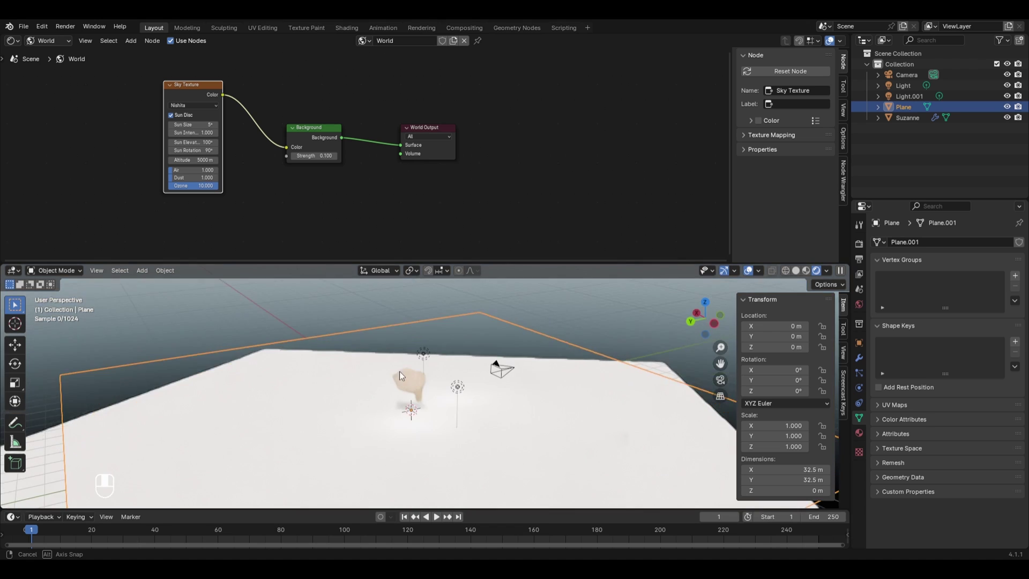